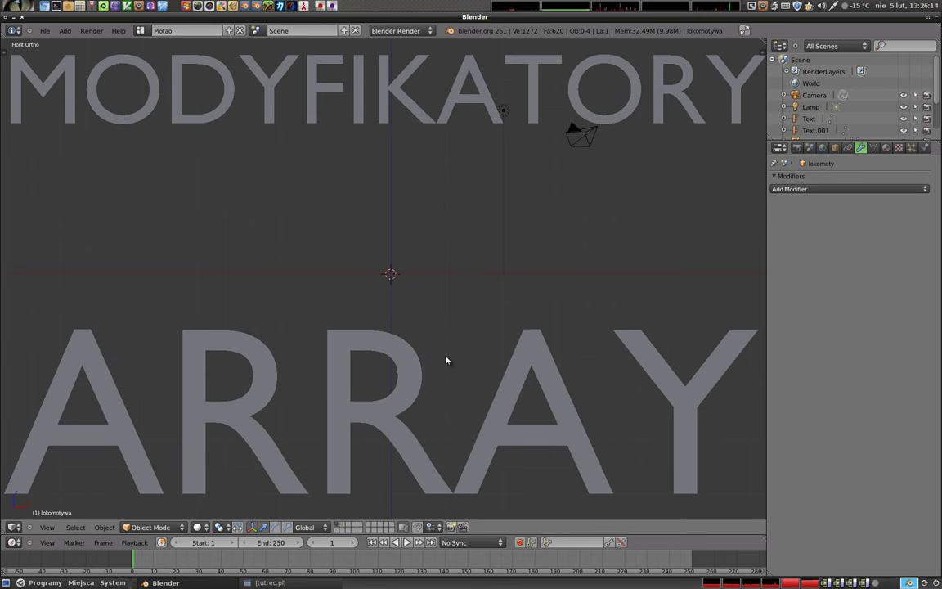
# Delete the MODYFIKATORY and ARRAY title text objects from the scene.
pyautogui.rightClick(399, 364)
pyautogui.press('x')
pyautogui.rightClick(407, 100)
pyautogui.press('x')
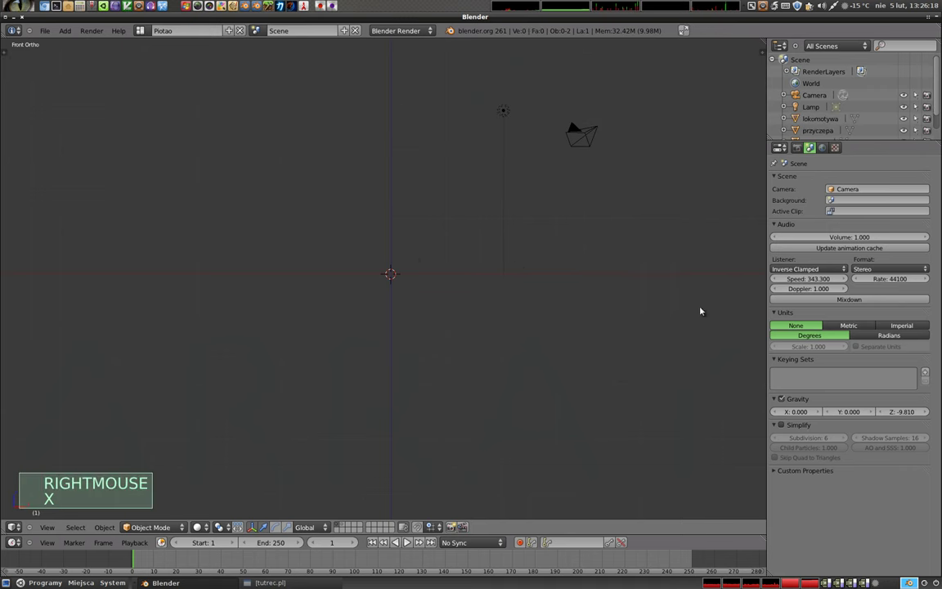
# Add a UV sphere at the scene centre and orbit to a tilted perspective view of it.
pyautogui.press('shift+a')
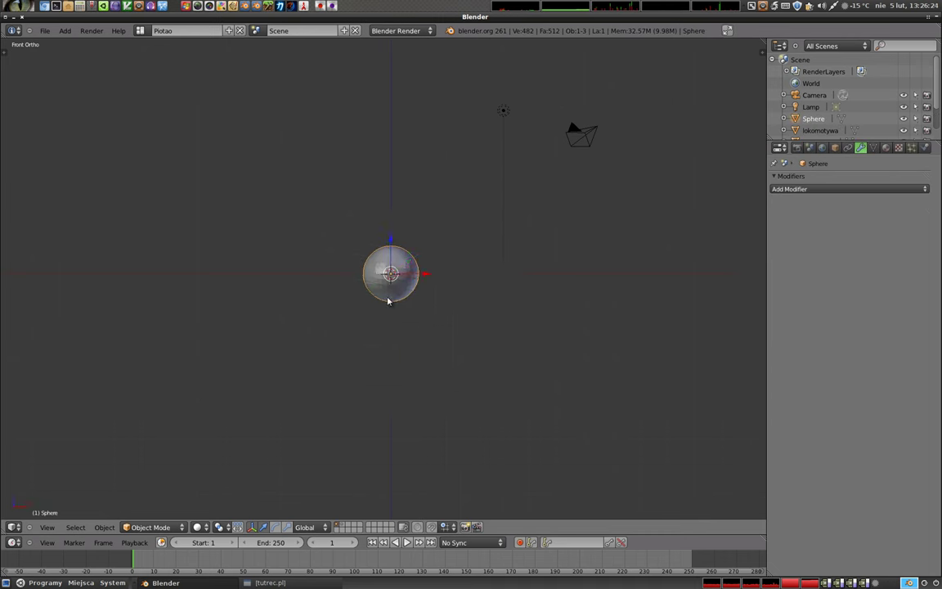
pyautogui.middleClick(407, 298)
pyautogui.scroll(3)
pyautogui.middleClick(404, 274)
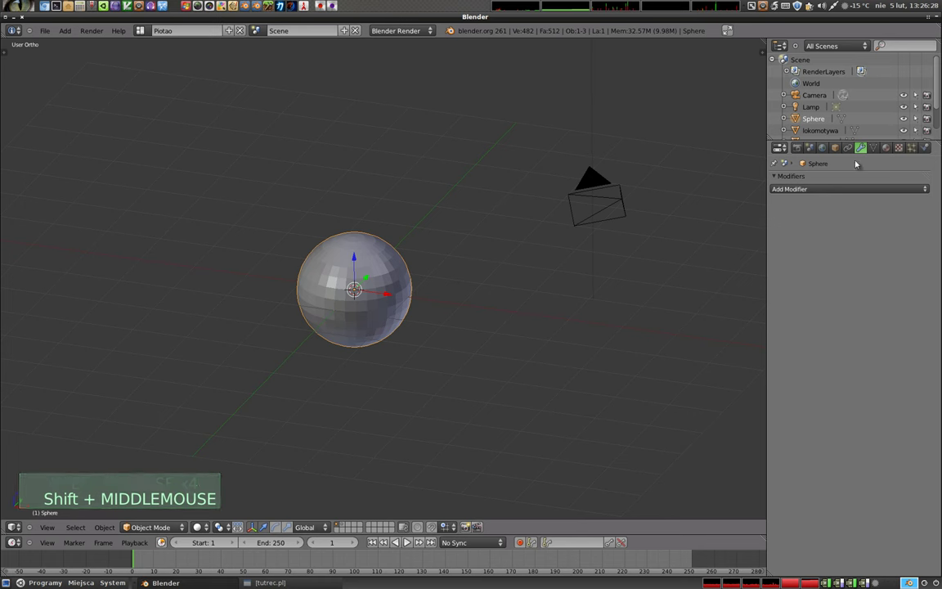
# Add an Array modifier (Count 2, Relative Offset 1) to the sphere, making a copy beside it.
pyautogui.click(862, 151)
pyautogui.click(846, 191)
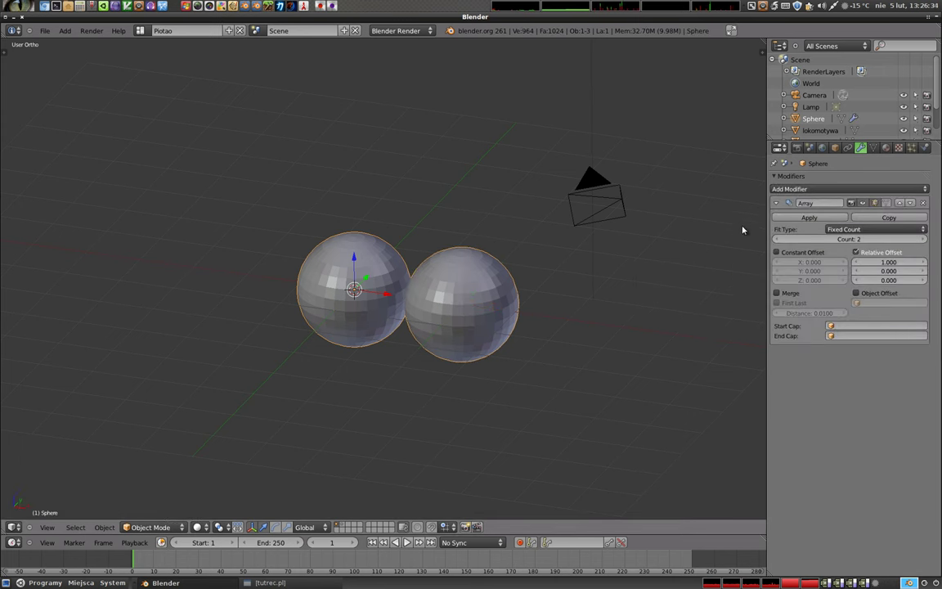
pyautogui.scroll(3)
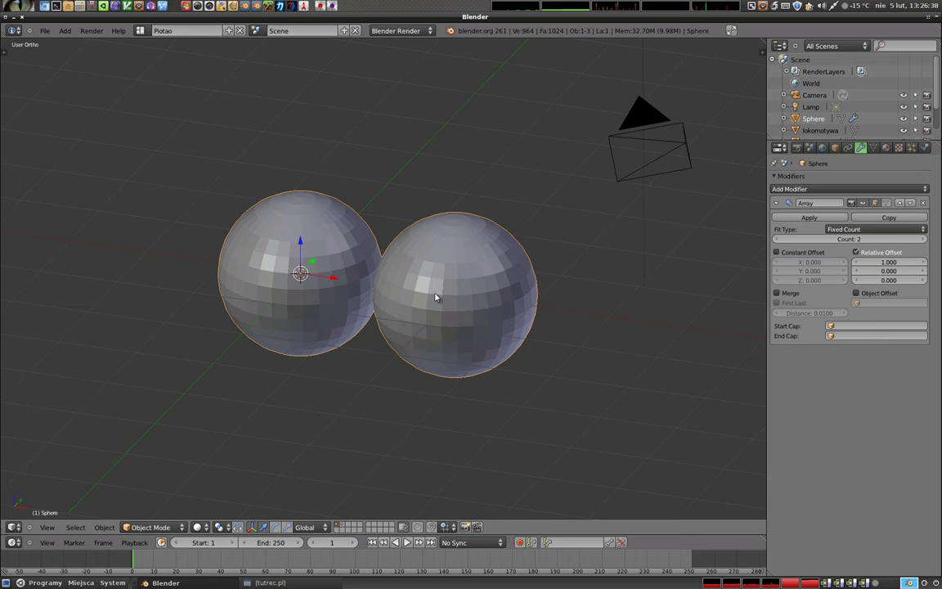
# Enter Edit Mode on the sphere, toggling wireframe and back to solid shading.
pyautogui.press('Tab')
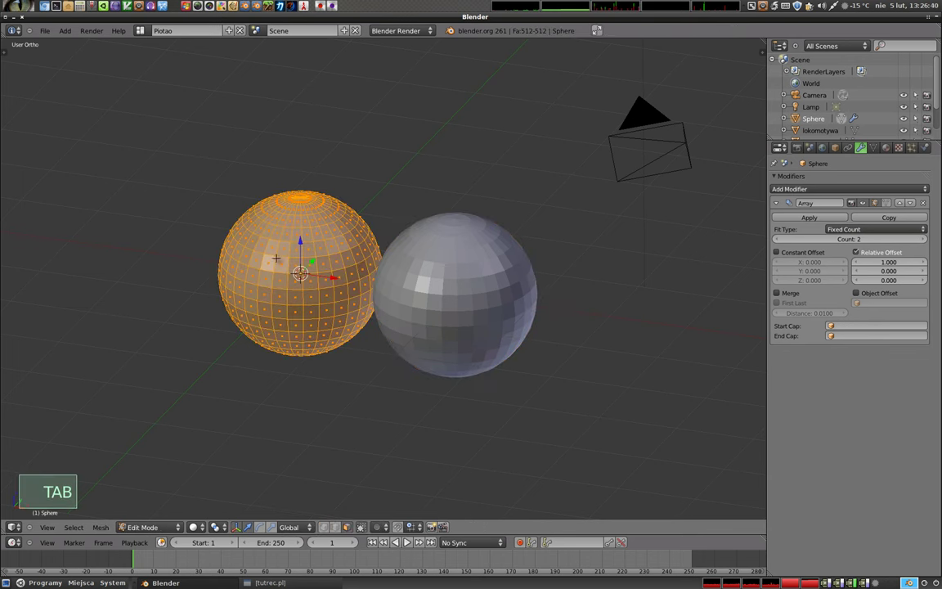
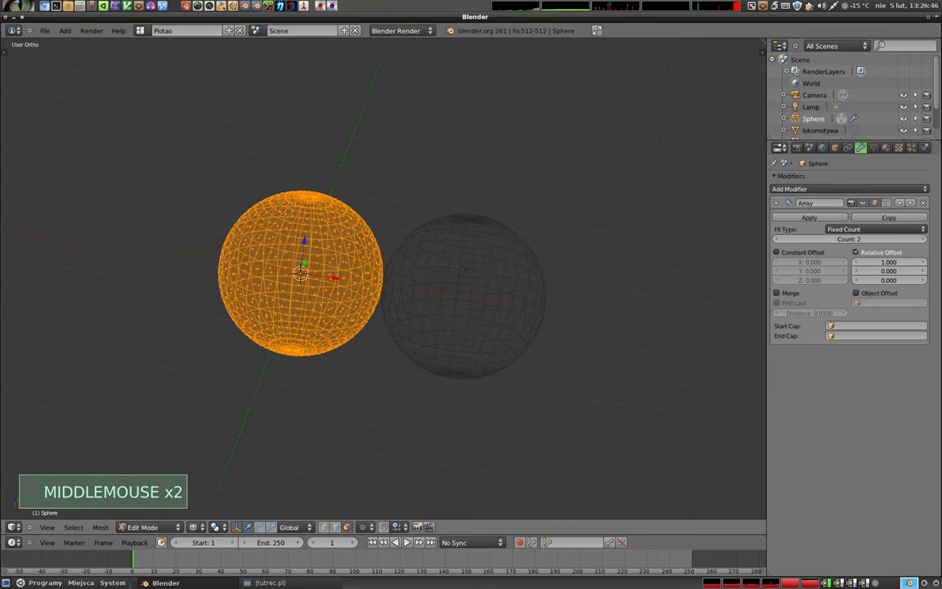
pyautogui.press('z')
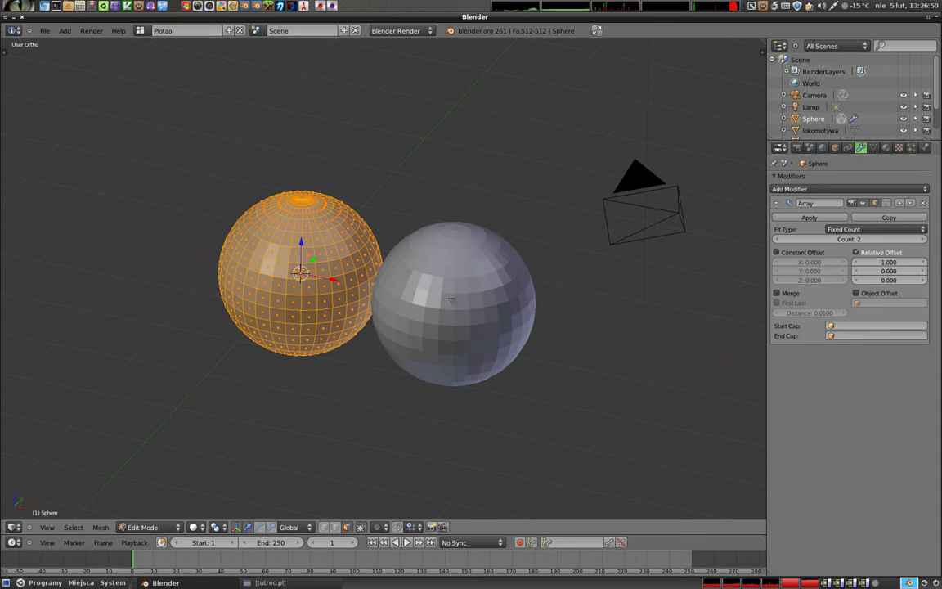
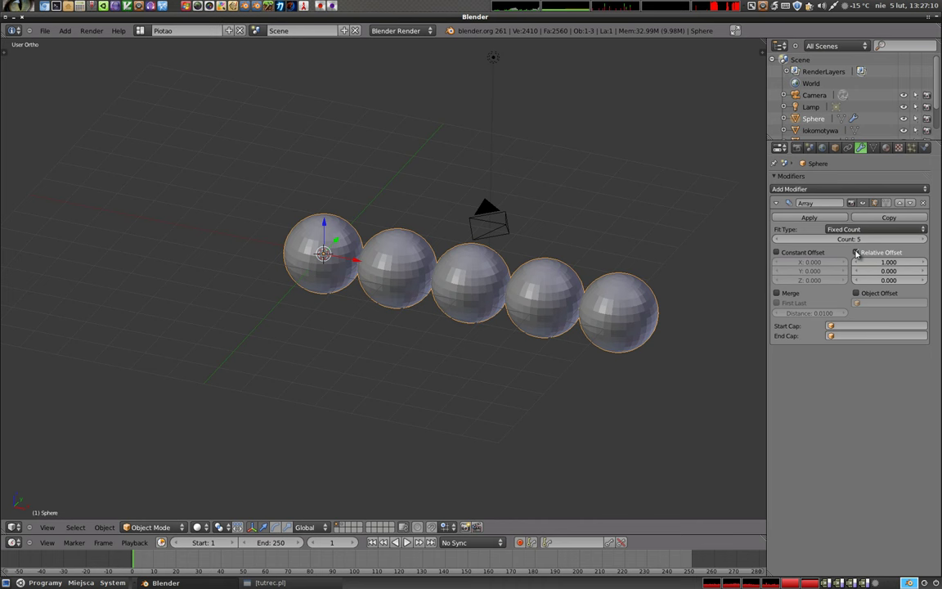
# Try Constant Offset X 1.000 overlapping the spheres, then turn the fixed spacing off again.
pyautogui.click(859, 254)
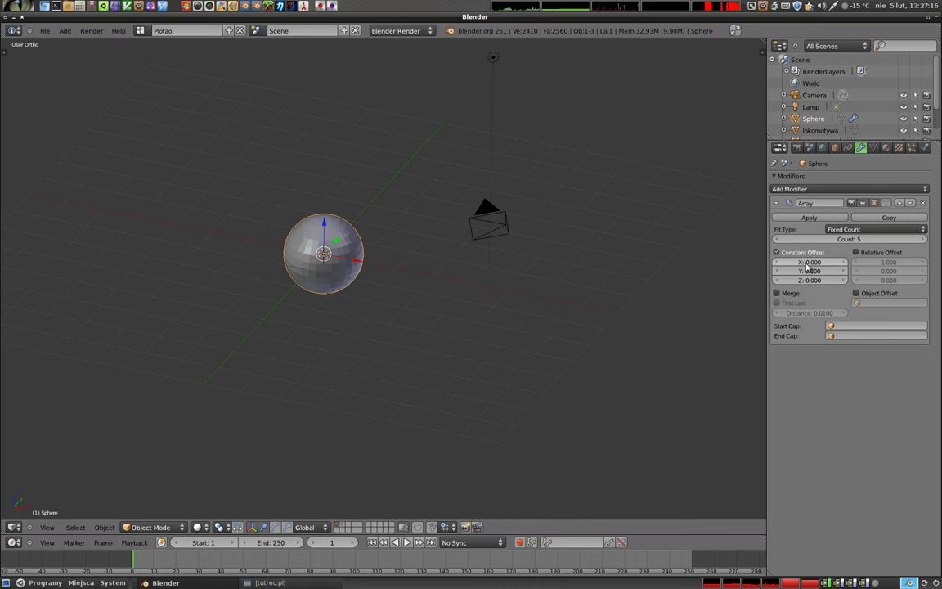
pyautogui.click(811, 262)
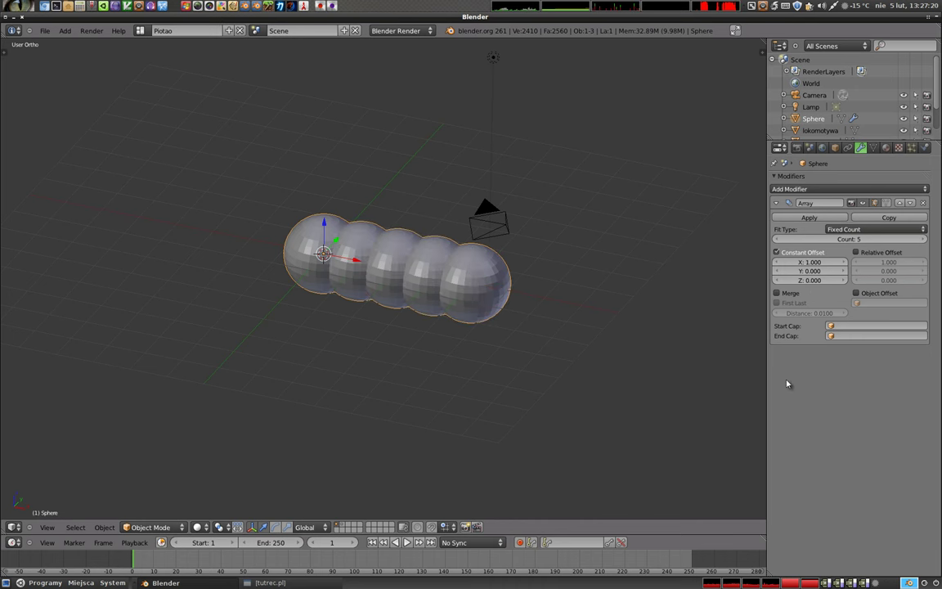
pyautogui.middleClick(414, 298)
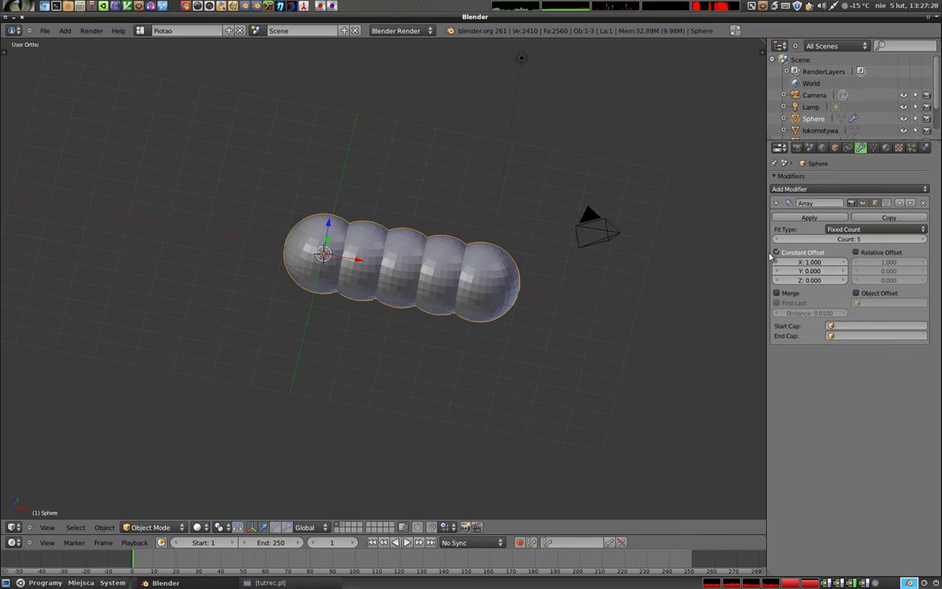
pyautogui.click(777, 251)
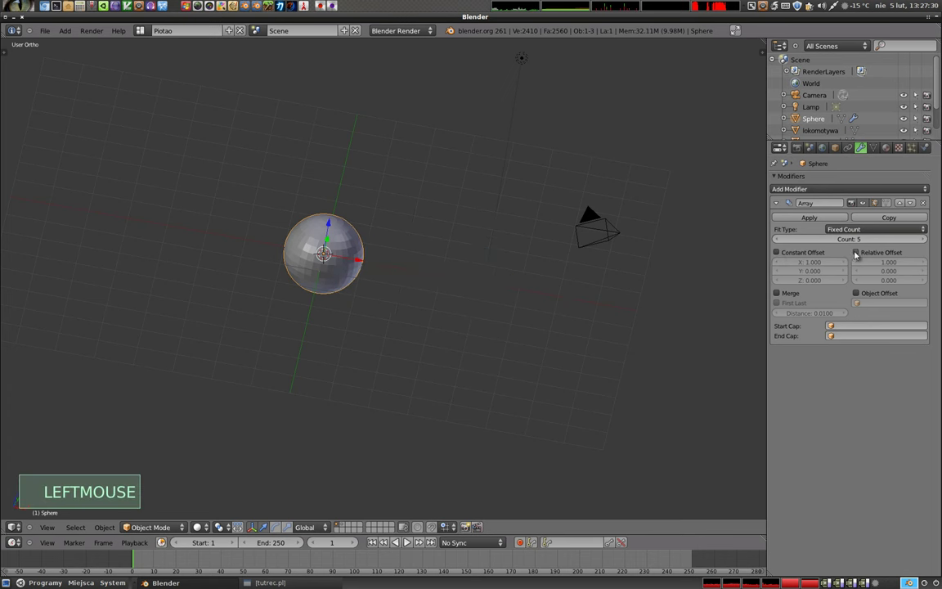
# Restore Relative Offset spacing and view the row of spheres from the front.
pyautogui.click(857, 253)
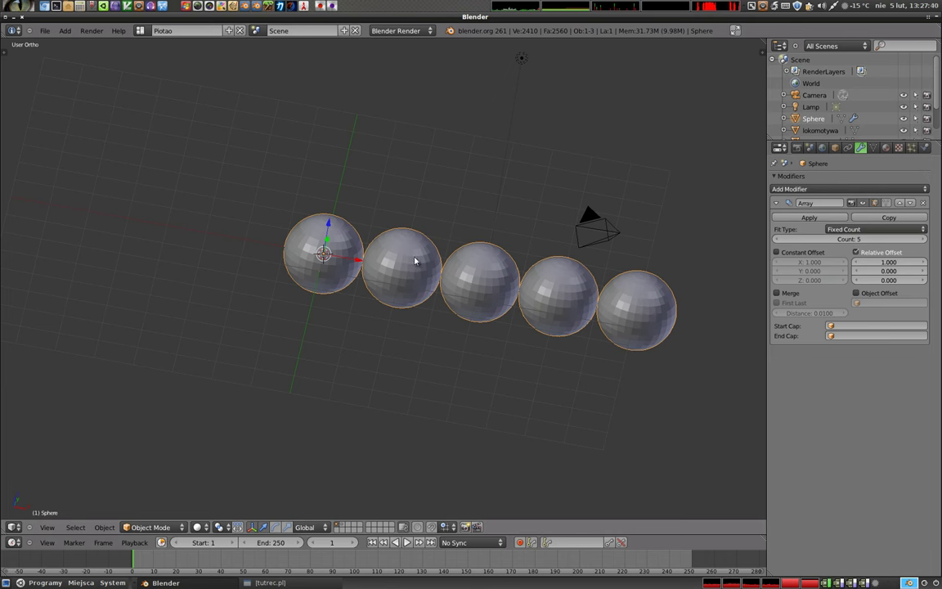
pyautogui.middleClick(487, 307)
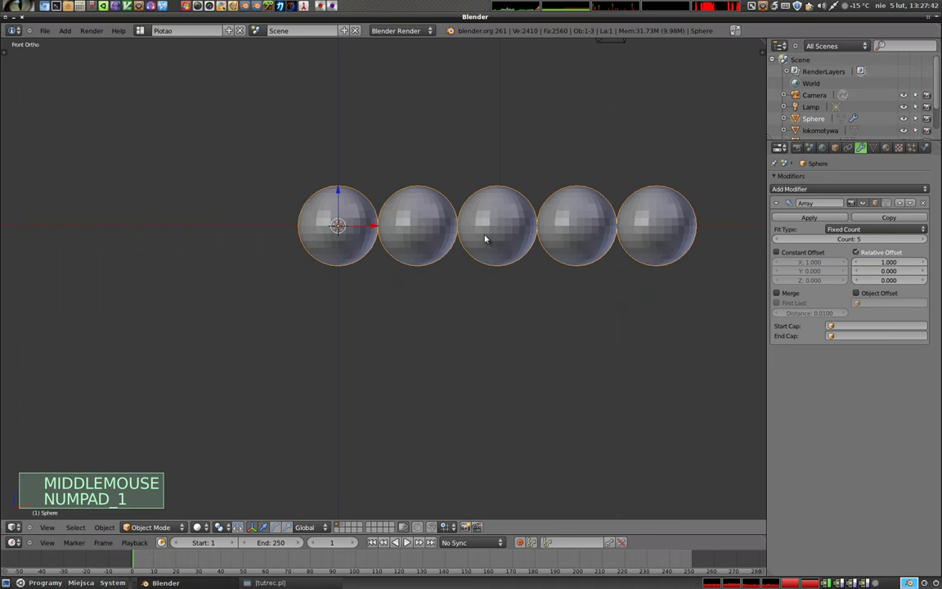
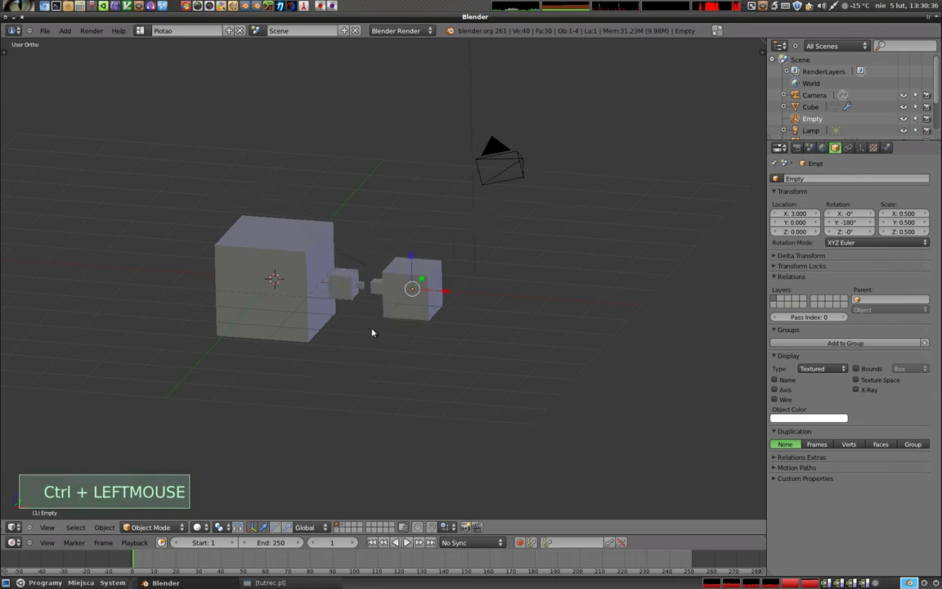
# Rotate the Empty offset object so the arrayed cubes curl into a twisting arc.
pyautogui.middleClick(385, 282)
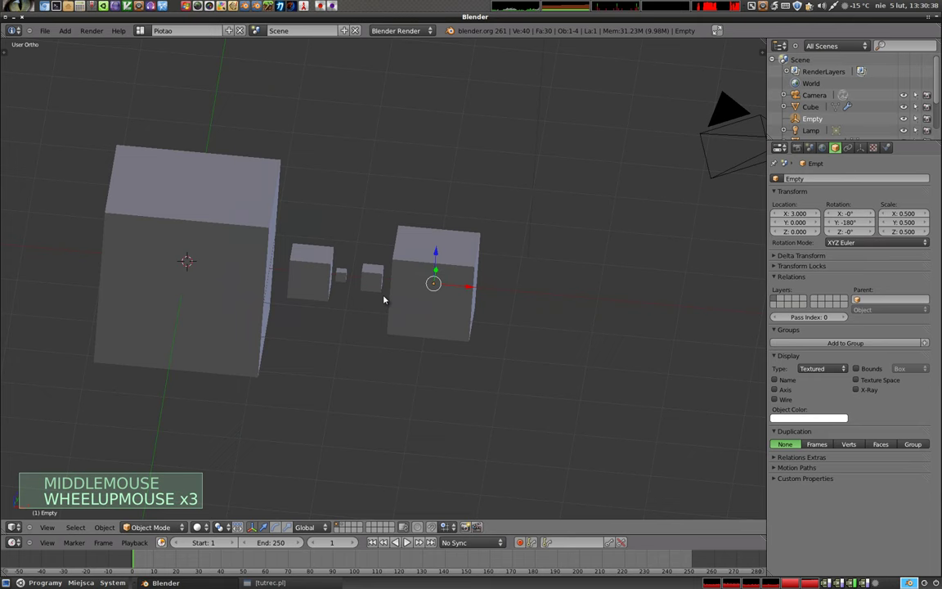
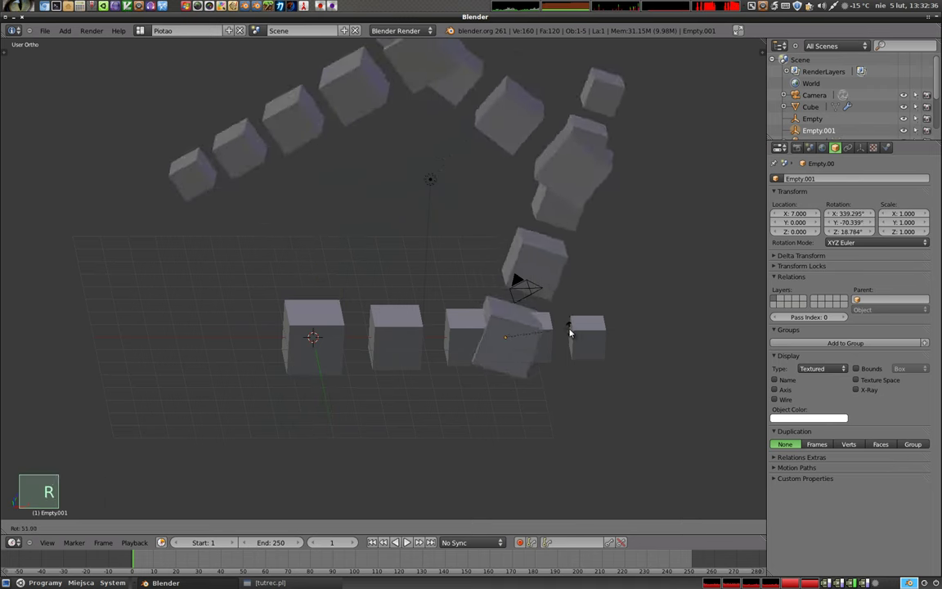
pyautogui.click(568, 307)
pyautogui.click(818, 121)
pyautogui.press('r')
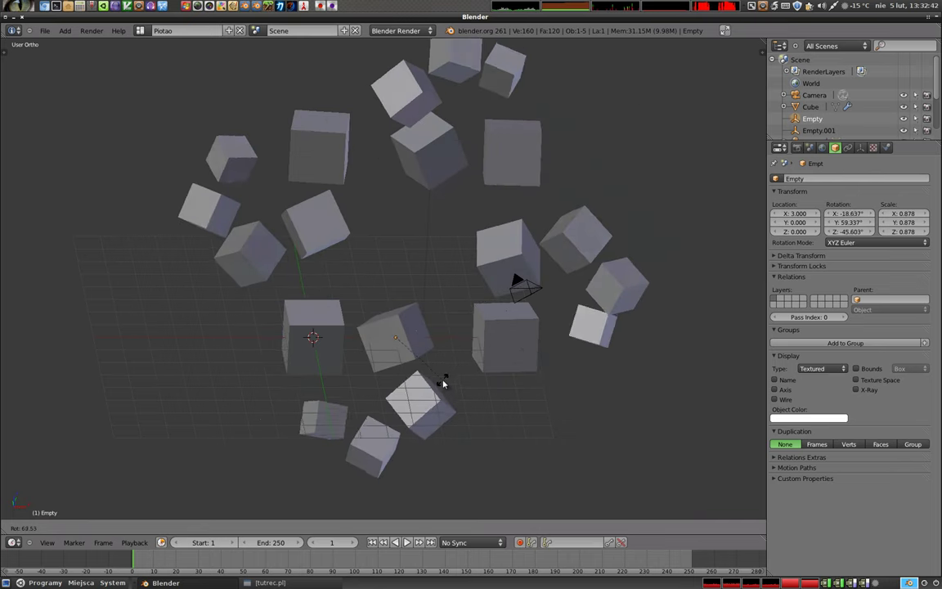
pyautogui.click(408, 312)
pyautogui.scroll(-3)
pyautogui.middleClick(411, 297)
pyautogui.middleClick(395, 310)
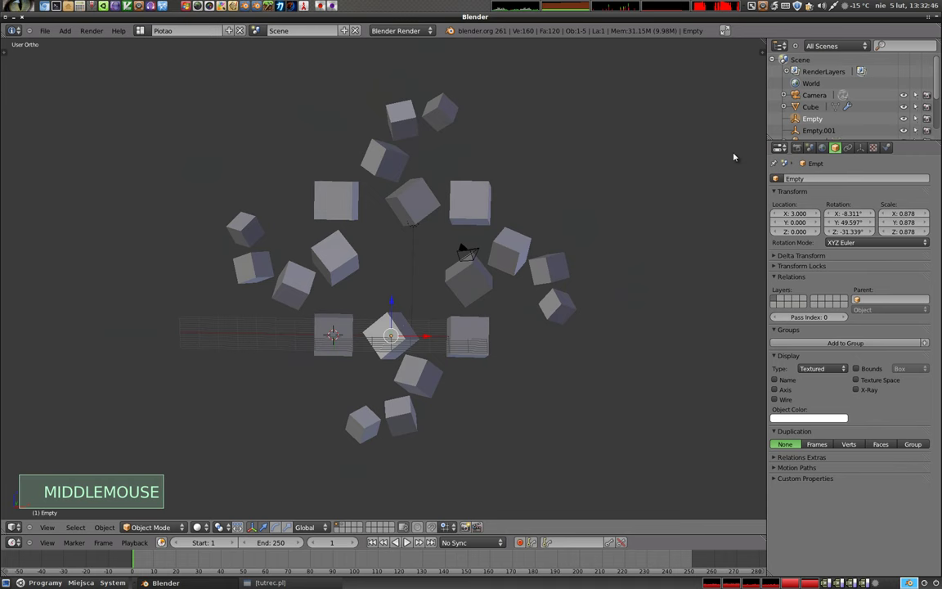
# Rotate Empty.001 further and orbit around the resulting spiral of cubes.
pyautogui.click(823, 139)
pyautogui.press('r')
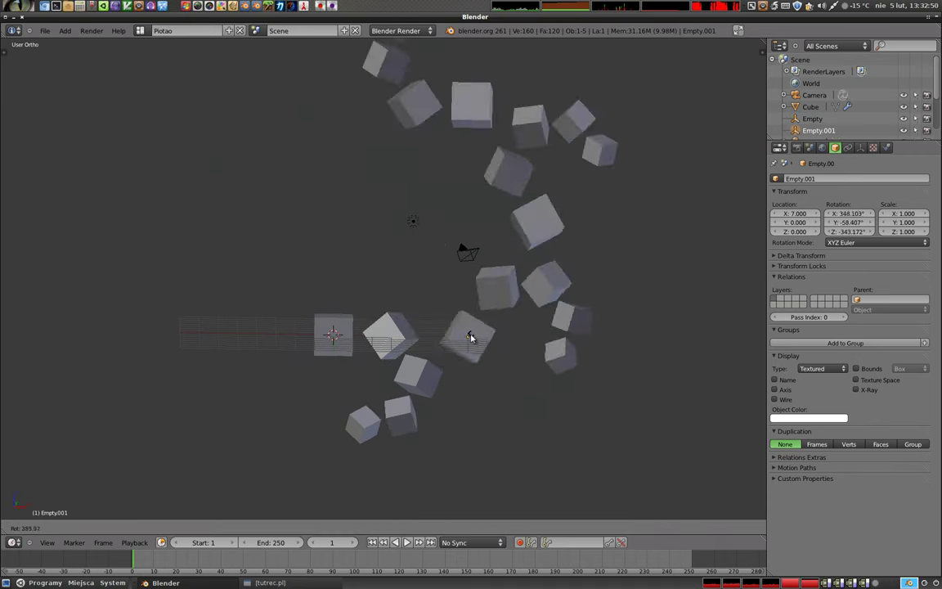
pyautogui.click(468, 343)
pyautogui.middleClick(397, 402)
pyautogui.scroll(-3)
pyautogui.middleClick(412, 352)
pyautogui.scroll(3)
pyautogui.middleClick(431, 230)
pyautogui.middleClick(410, 179)
pyautogui.scroll(-3)
pyautogui.middleClick(433, 248)
# Delete the cube and both offset empties, leaving only the camera and lamp.
pyautogui.scroll(-3)
pyautogui.rightClick(421, 258)
pyautogui.press('x')
pyautogui.rightClick(418, 266)
pyautogui.press('x')
pyautogui.rightClick(487, 265)
pyautogui.press('x')
# Bring up the Add menu's Mesh submenu of primitives in the emptied viewport.
pyautogui.middleClick(357, 251)
pyautogui.middleClick(426, 291)
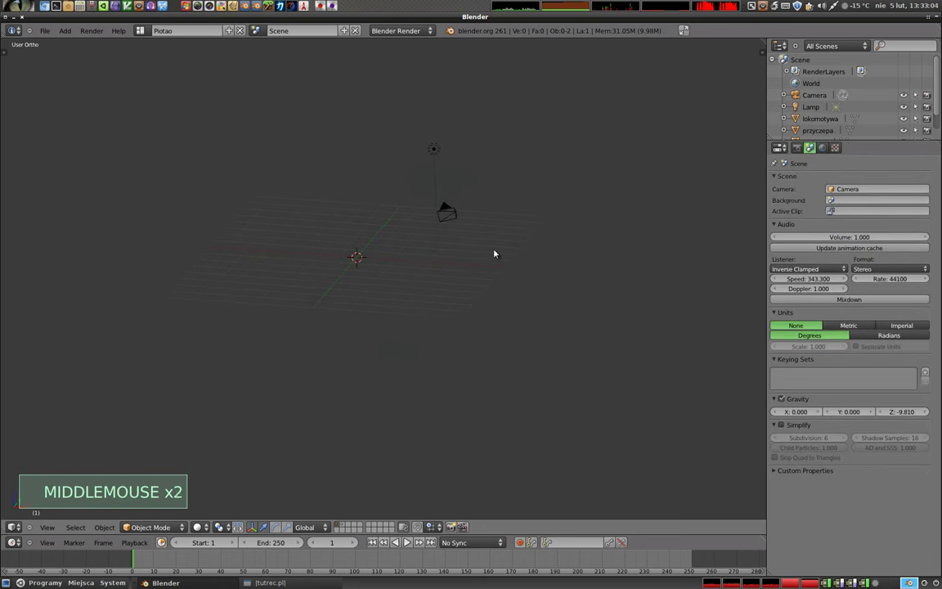
pyautogui.press('shift+a')
pyautogui.middleClick(386, 267)
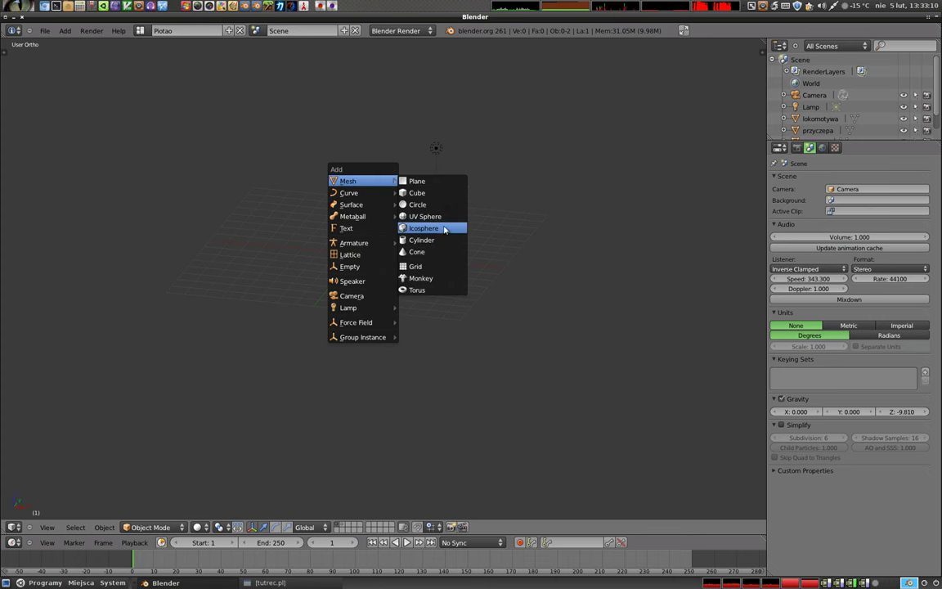
# Add a wide flat cylinder as a base and a second cylinder at its centre.
pyautogui.press('s')
pyautogui.click(513, 300)
pyautogui.middleClick(364, 237)
pyautogui.press('shift+a')
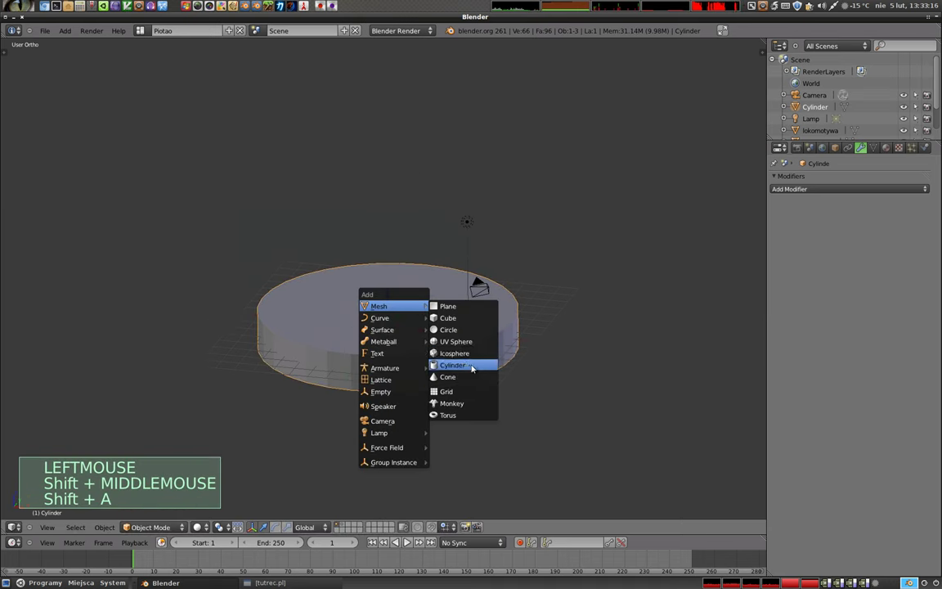
pyautogui.click(391, 312)
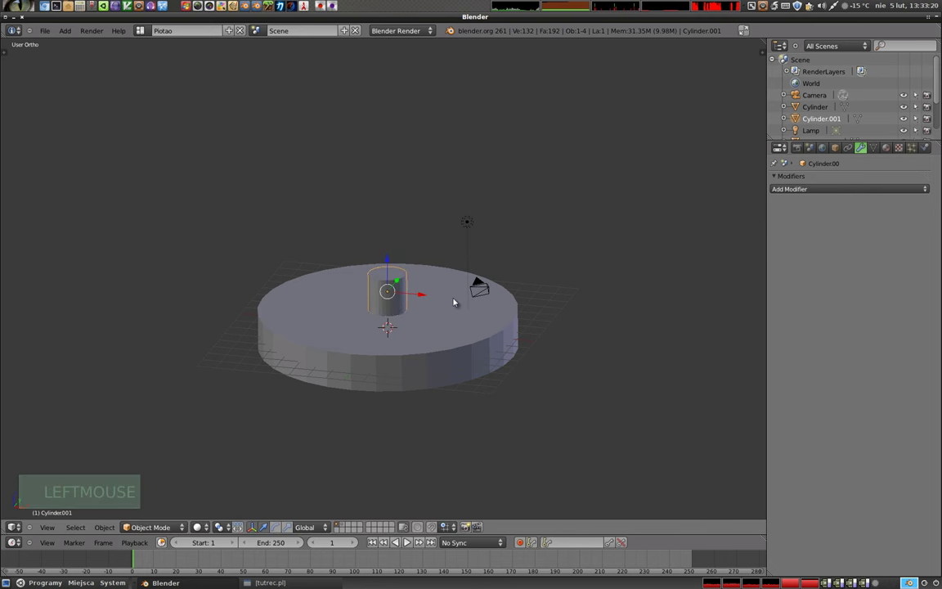
# Shrink the second cylinder into a thin rod standing on the disc.
pyautogui.press('s')
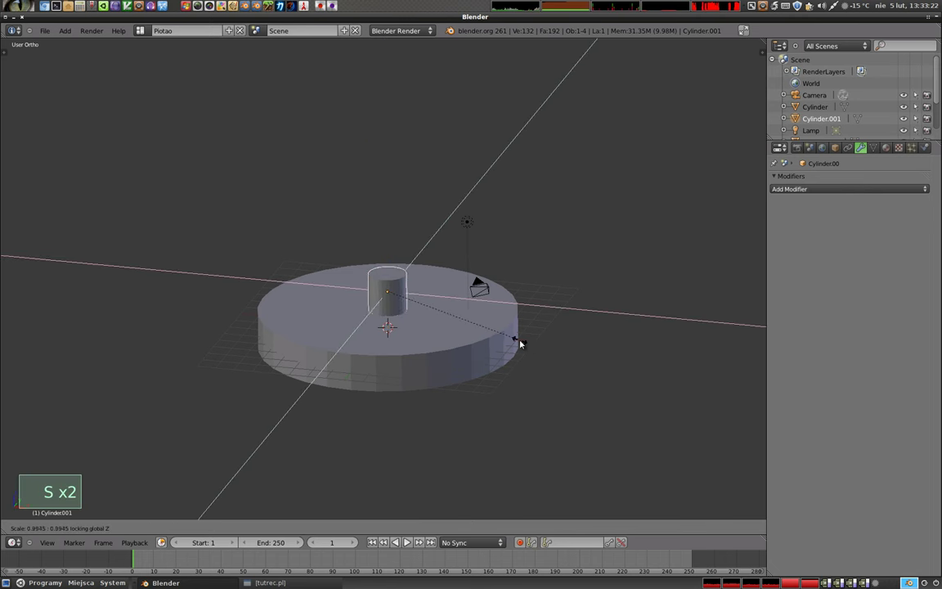
pyautogui.click(415, 320)
pyautogui.middleClick(417, 303)
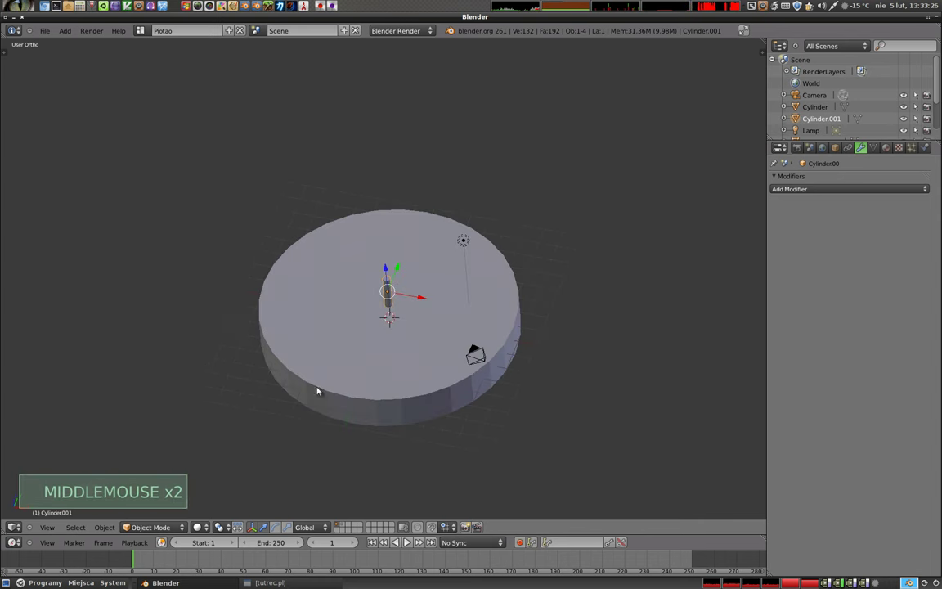
pyautogui.rightClick(415, 348)
# Stretch the thin cylinder along Z into a tall pillar on the disc.
pyautogui.press('s')
pyautogui.click(399, 301)
pyautogui.middleClick(399, 301)
pyautogui.rightClick(391, 276)
pyautogui.press('s')
pyautogui.click(415, 295)
# Orbit around the disc and pillar and bring up the modifier list for the pillar.
pyautogui.scroll(3)
pyautogui.scroll(-3)
pyautogui.middleClick(405, 295)
pyautogui.middleClick(420, 304)
pyautogui.middleClick(361, 277)
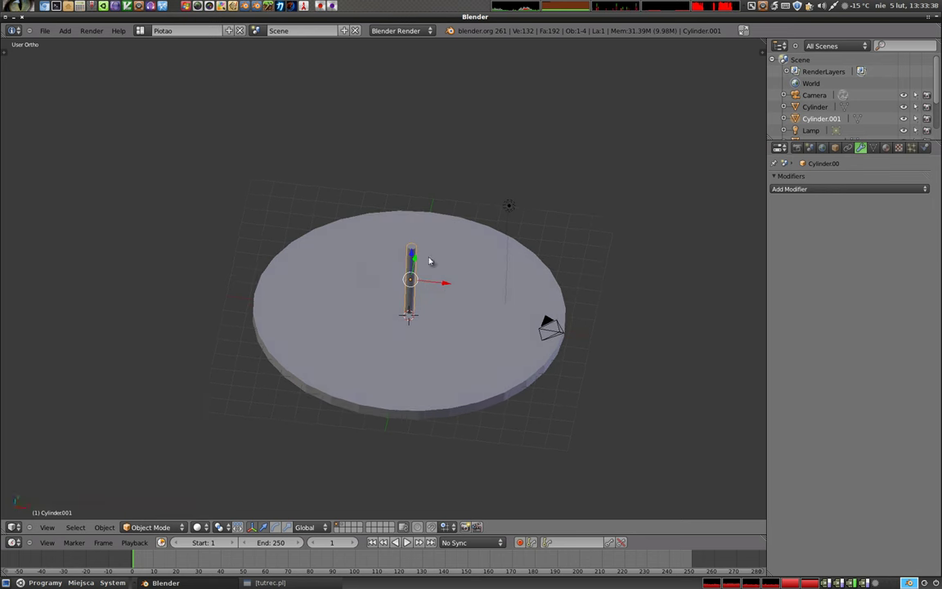
pyautogui.middleClick(384, 315)
# Add an Array modifier to the pillar with Relative Offset X 5 and Count 7.
pyautogui.click(815, 189)
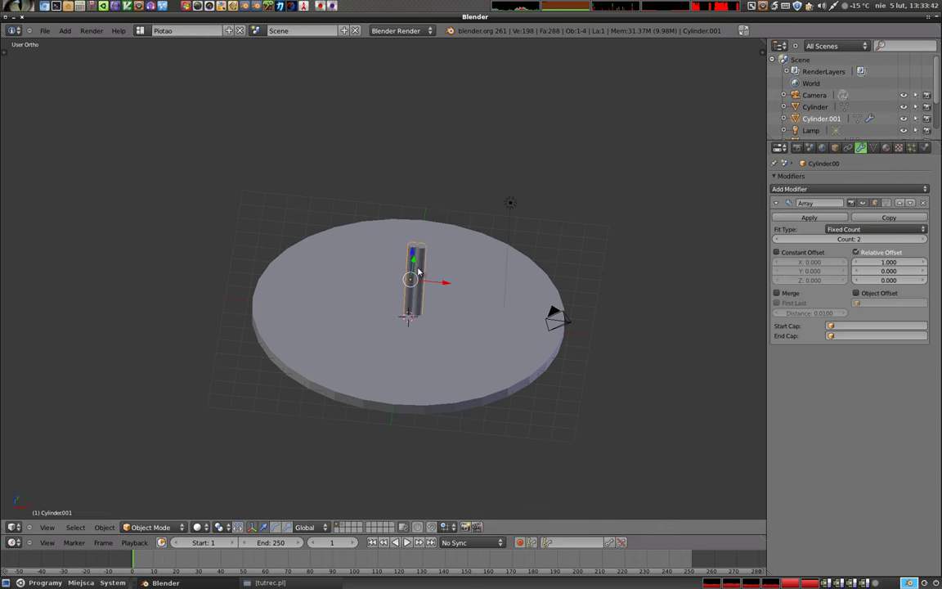
pyautogui.click(891, 263)
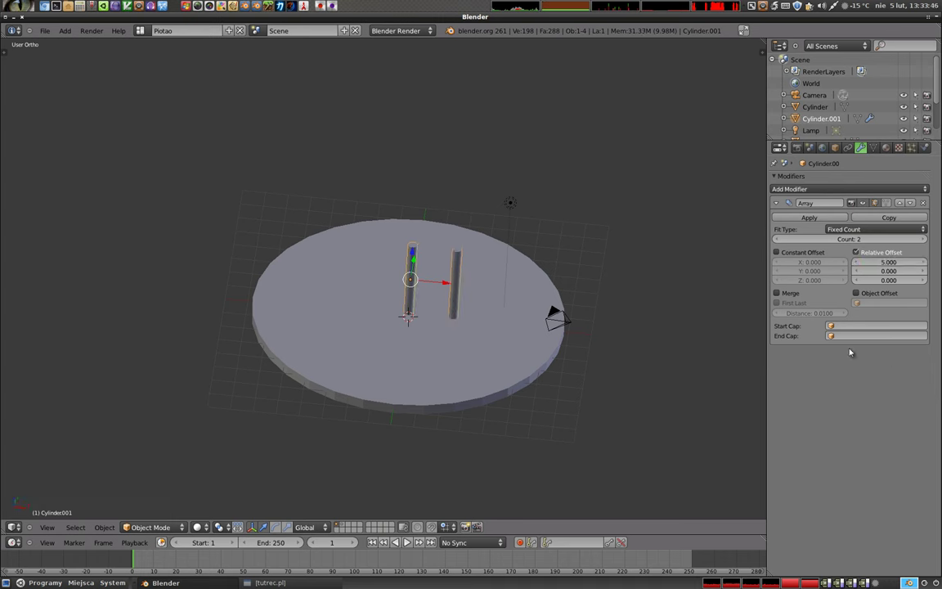
pyautogui.click(926, 241)
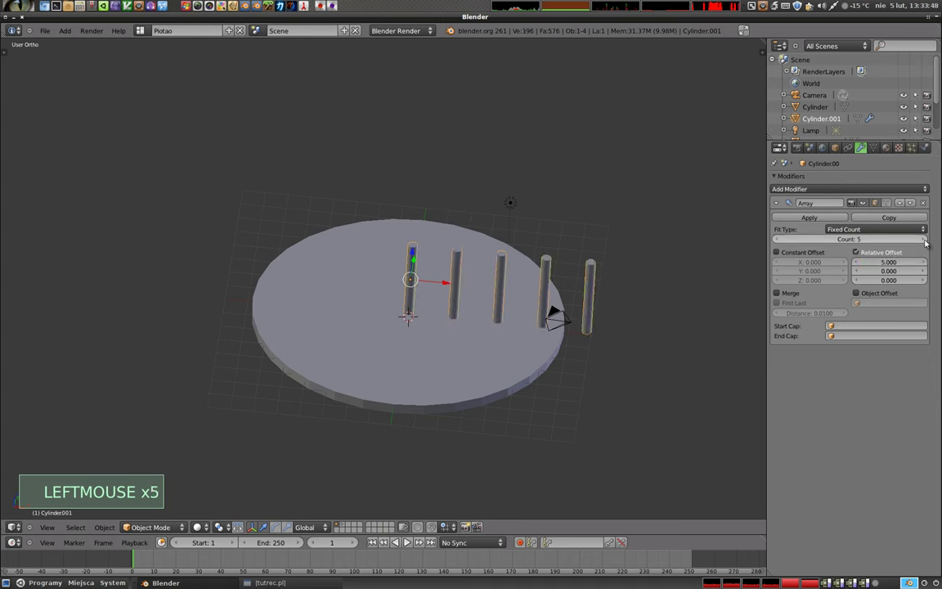
pyautogui.middleClick(372, 231)
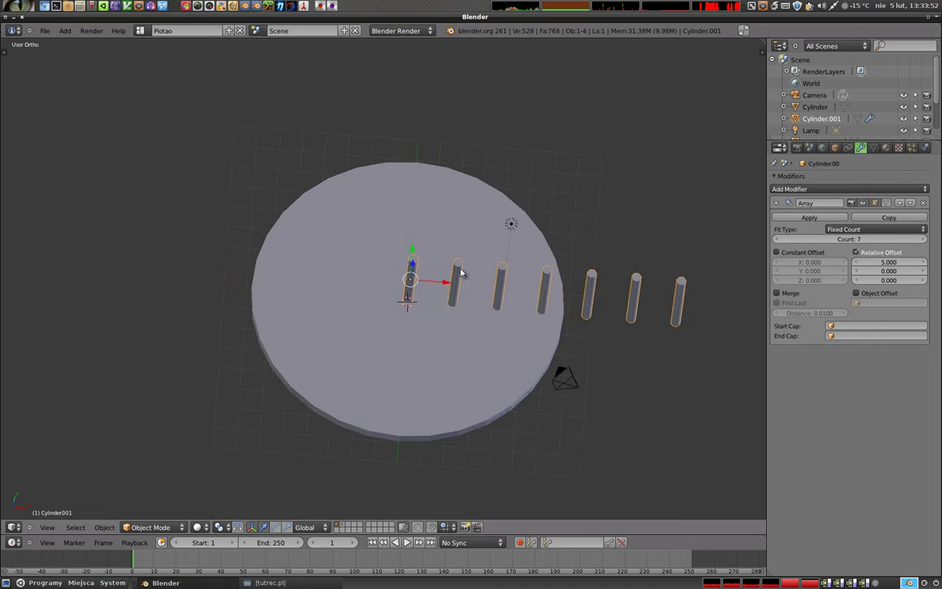
pyautogui.middleClick(409, 383)
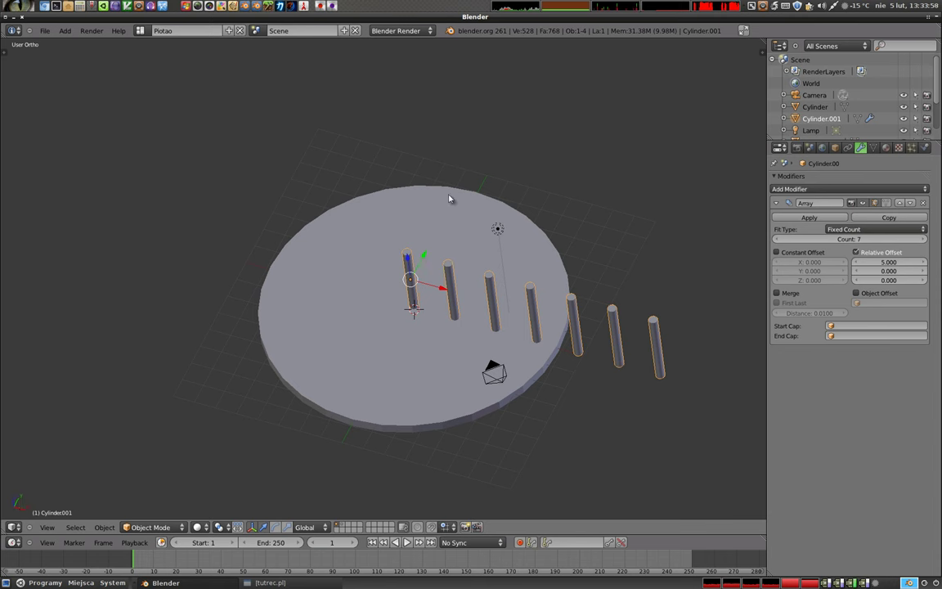
# Add an Empty and switch the pillar array from Relative Offset to Object Offset using that Empty.
pyautogui.press('shift+a')
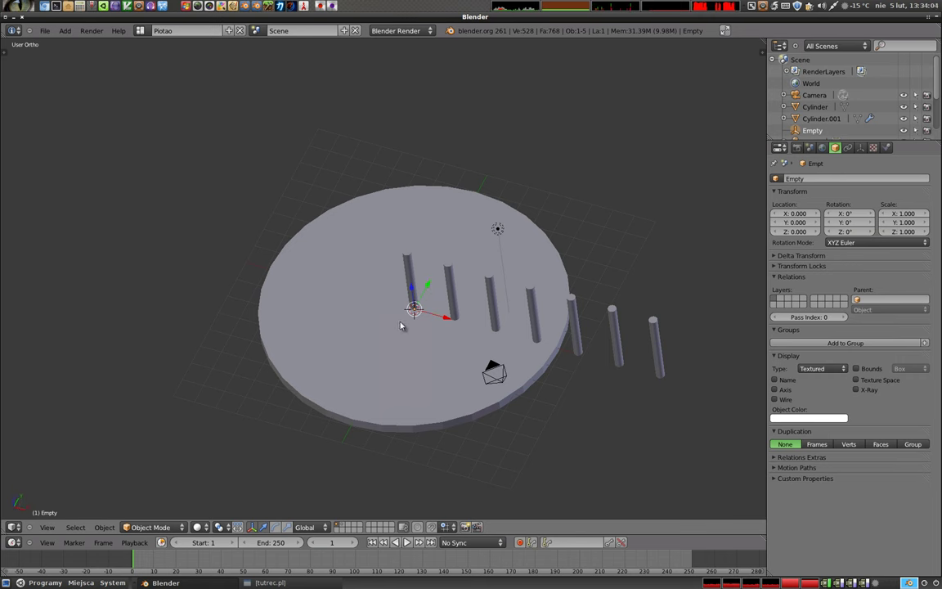
pyautogui.middleClick(401, 336)
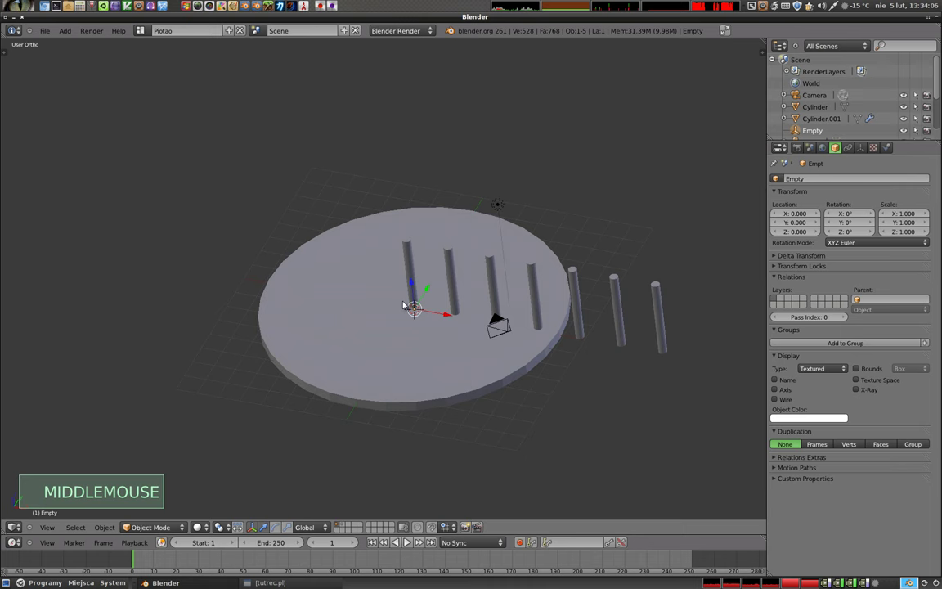
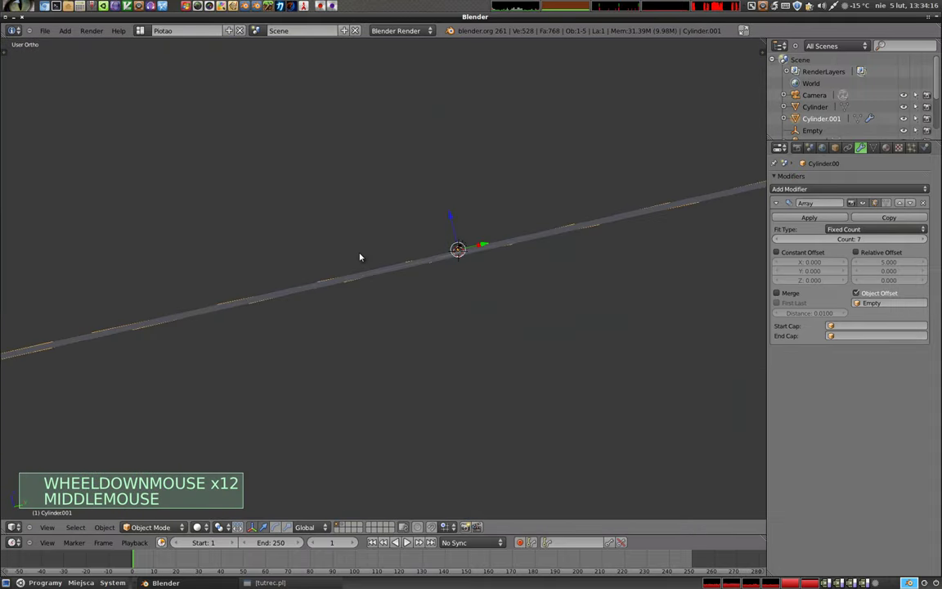
pyautogui.middleClick(467, 219)
pyautogui.scroll(3)
pyautogui.scroll(3)
pyautogui.middleClick(474, 248)
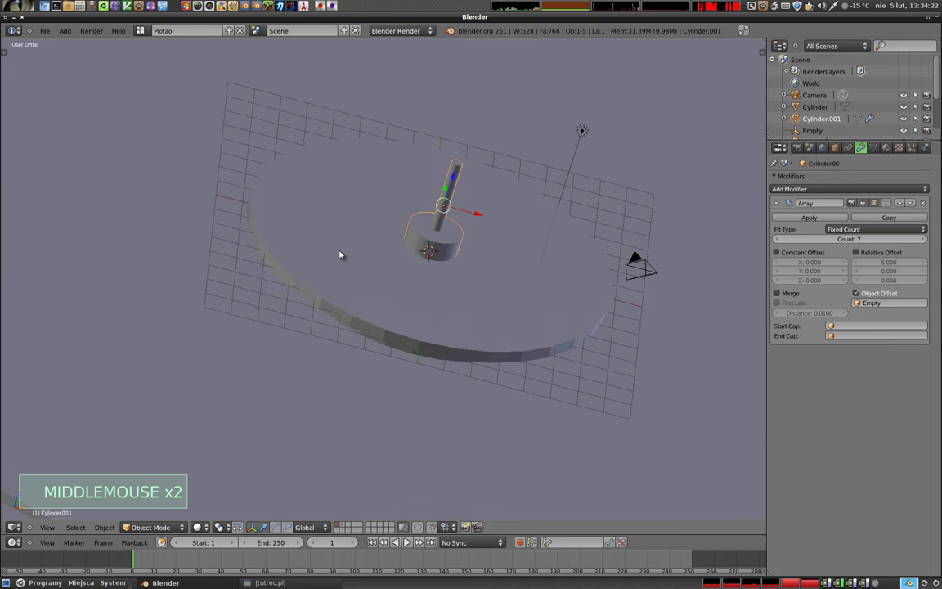
pyautogui.middleClick(527, 255)
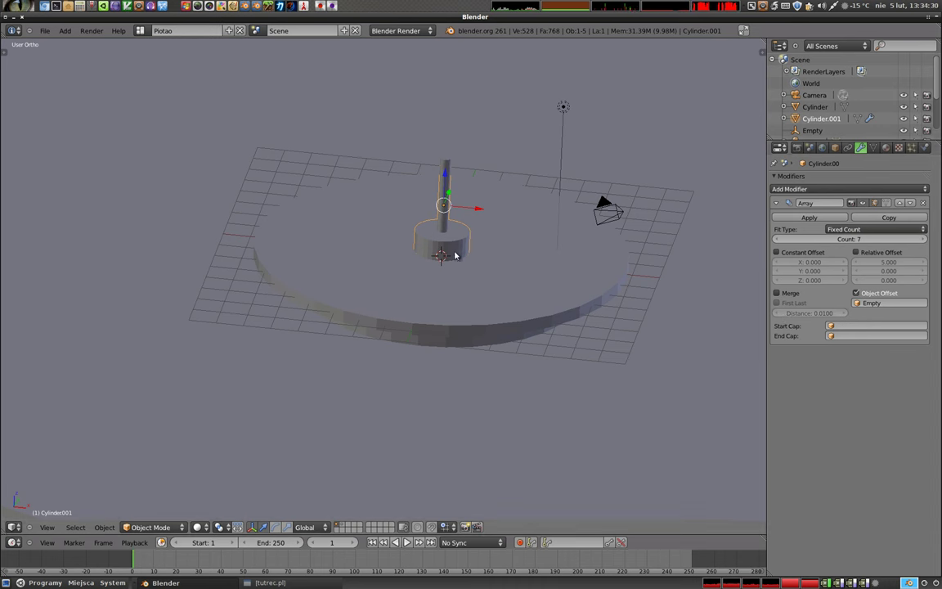
# Switch the viewport to wireframe and show Cylinder.001's transform values in the sidebar.
pyautogui.press('s')
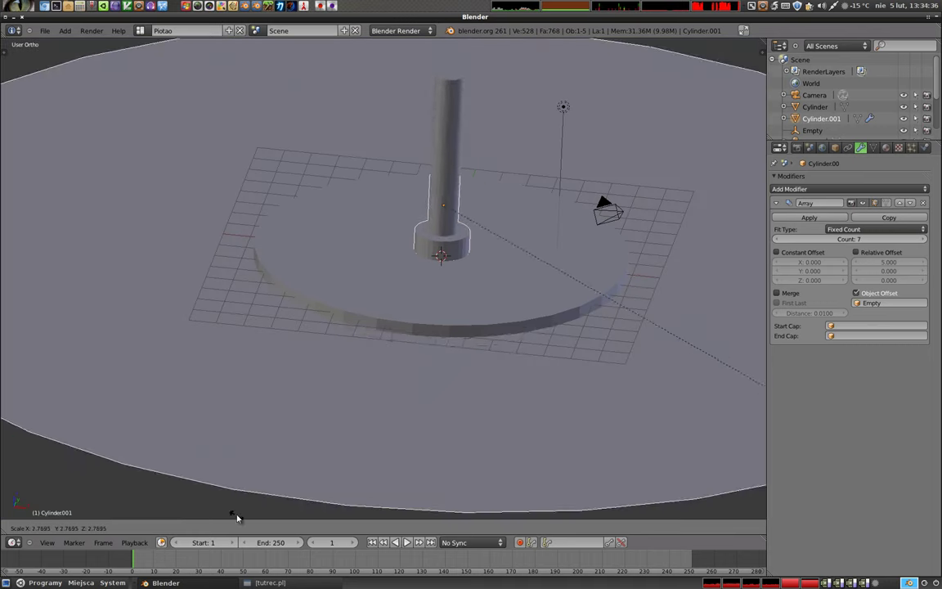
pyautogui.middleClick(444, 219)
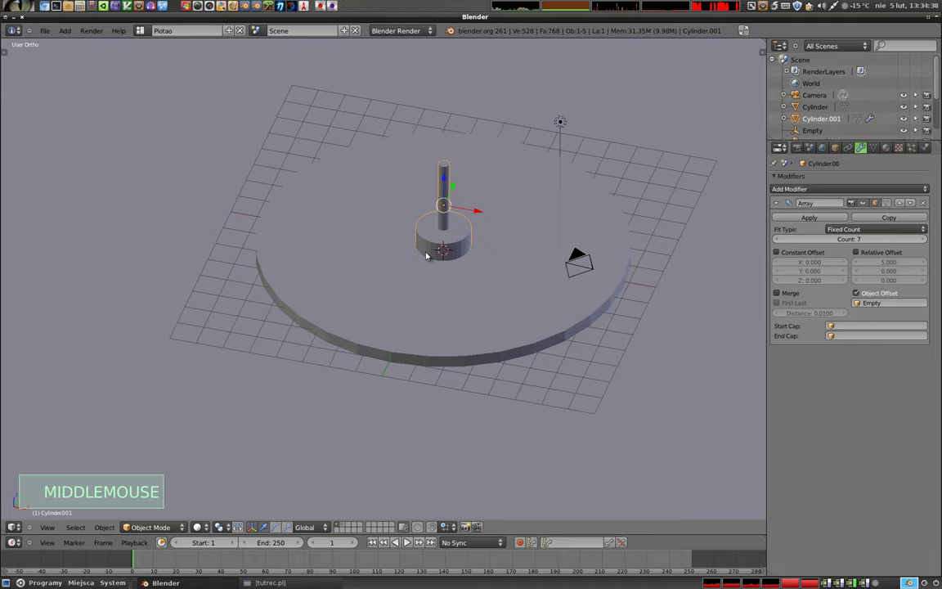
pyautogui.press('z')
pyautogui.middleClick(443, 275)
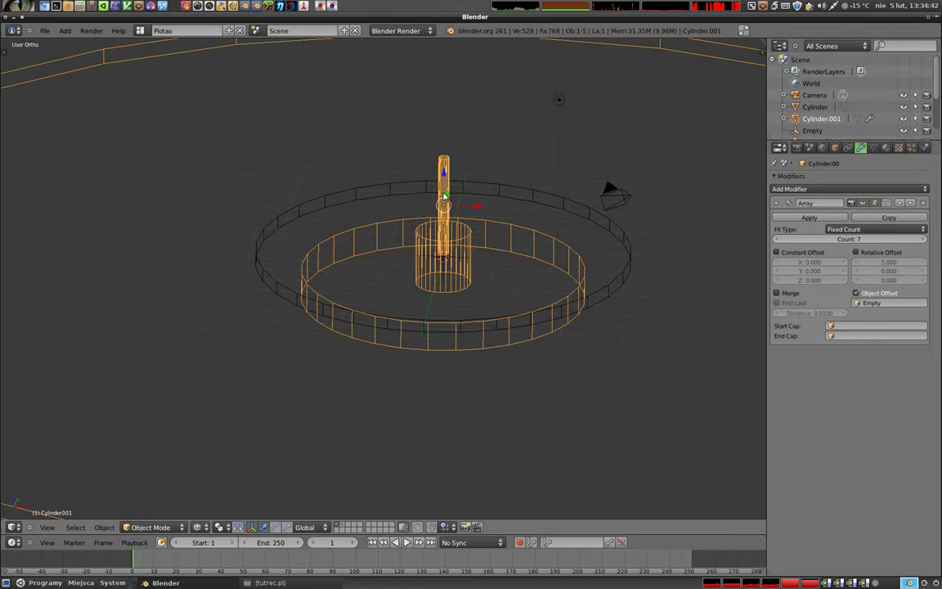
pyautogui.press('Tab')
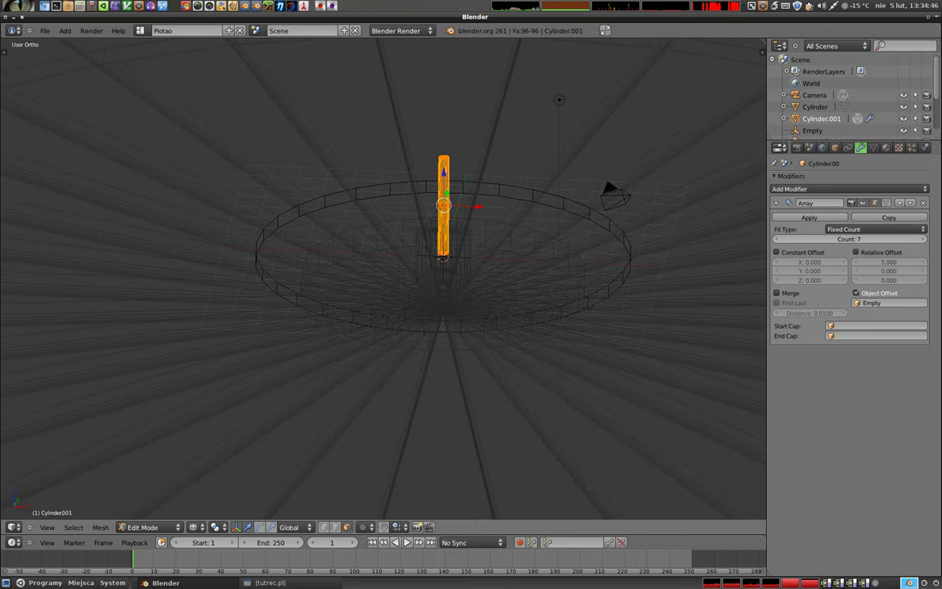
pyautogui.press('Tab')
# Apply Cylinder.001's scale so it reads 1 × 1 × 1 with height 15.739.
pyautogui.press('n')
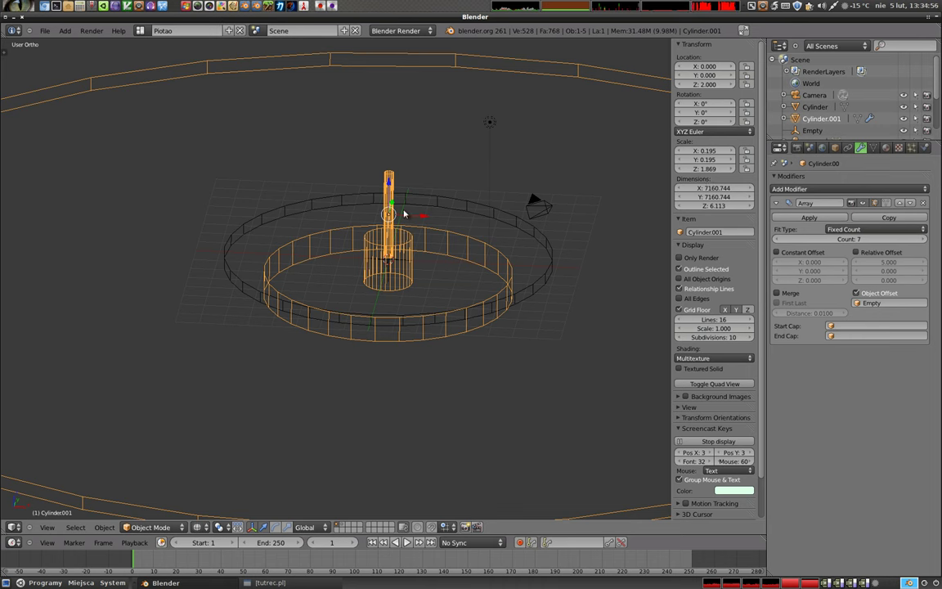
pyautogui.press('ctrl+a')
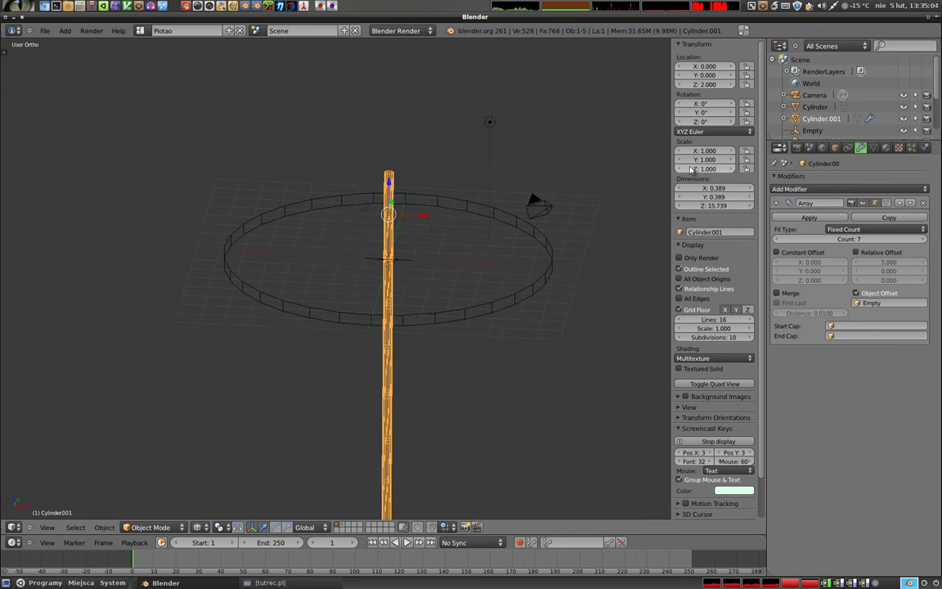
pyautogui.press('Tab')
pyautogui.press('Tab')
# Select the Empty that drives the pillar array's offset.
pyautogui.middleClick(414, 263)
pyautogui.middleClick(381, 221)
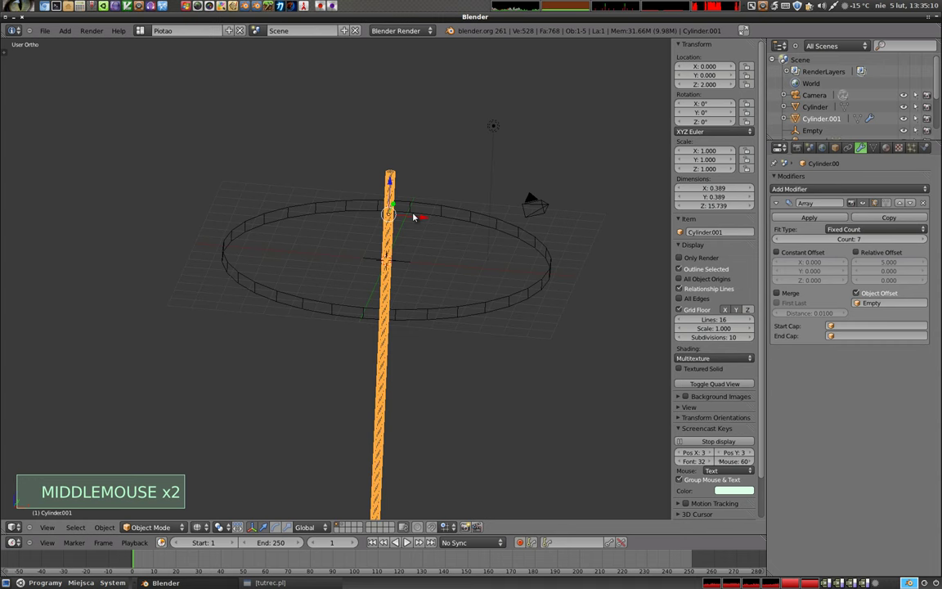
pyautogui.rightClick(404, 260)
pyautogui.middleClick(375, 298)
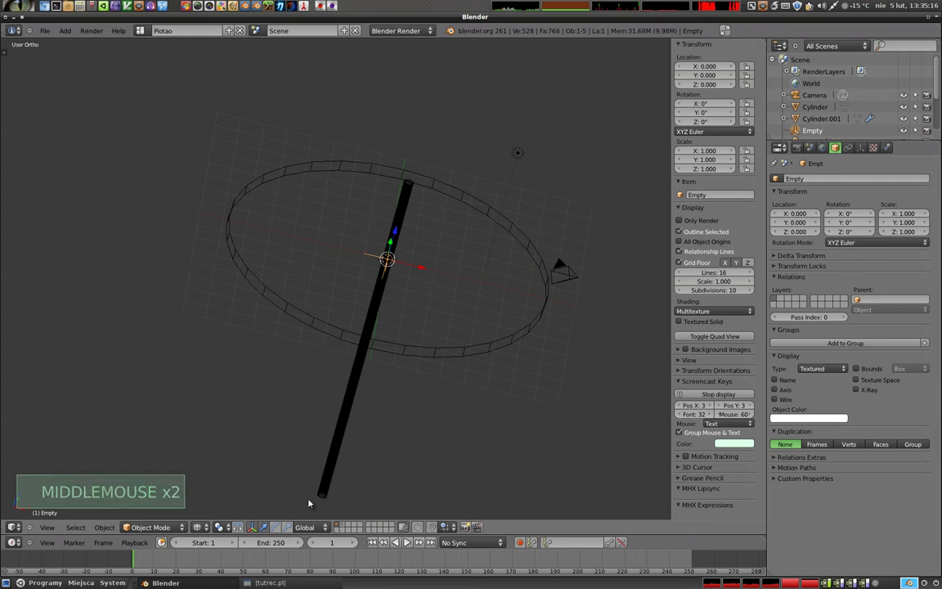
# Raise the Empty to Z 2 at the pillar's base in front view.
pyautogui.middleClick(417, 270)
pyautogui.press('KP_1')
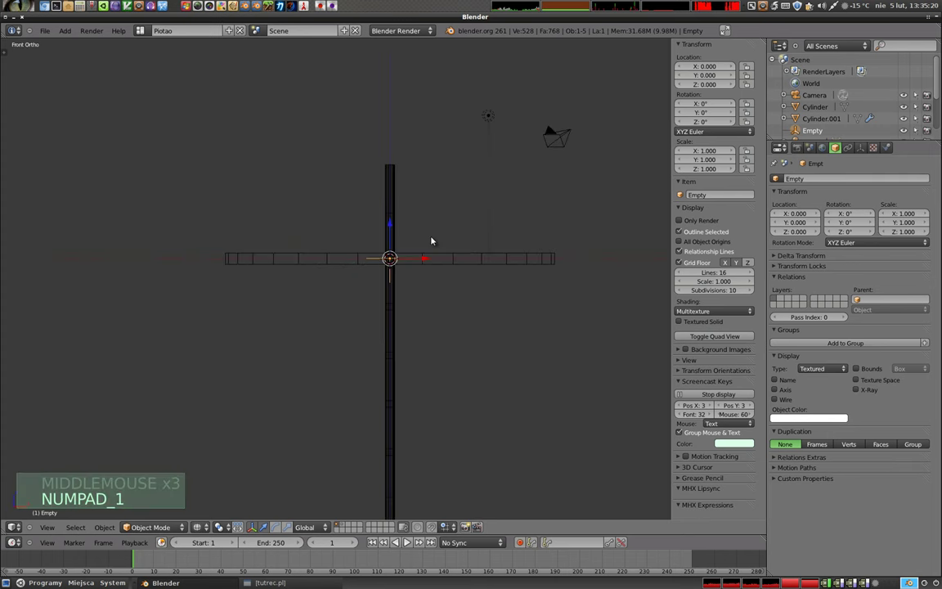
pyautogui.click(395, 235)
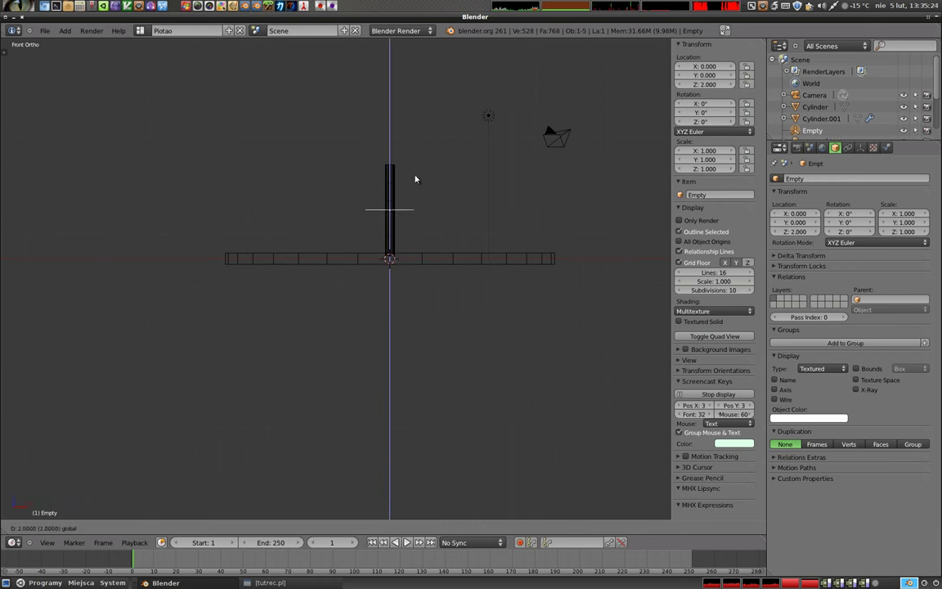
pyautogui.middleClick(403, 211)
pyautogui.middleClick(391, 182)
# Move the pillar out to Y 6 at the disc's rim in top view.
pyautogui.rightClick(391, 182)
pyautogui.press('KP_1')
pyautogui.press('KP_7')
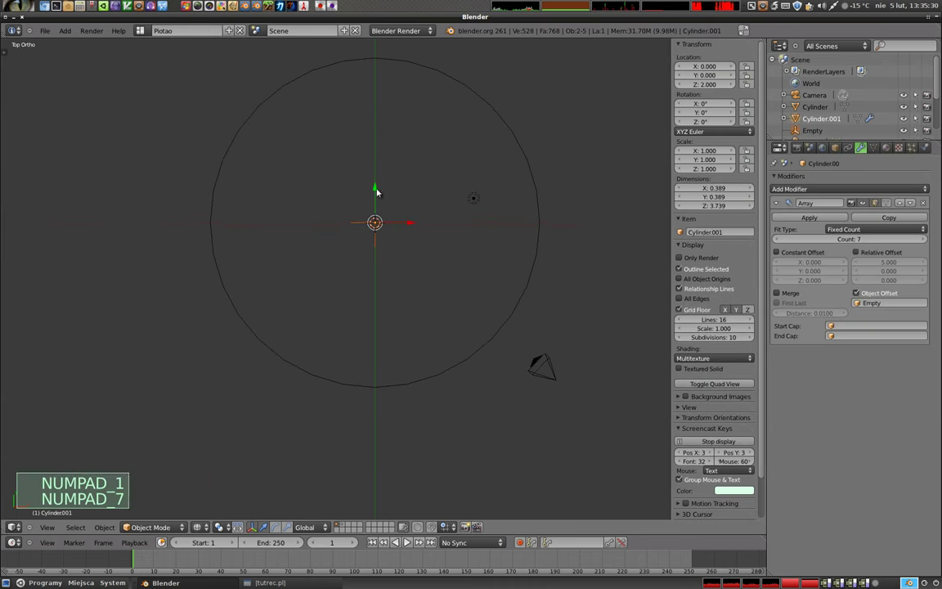
pyautogui.click(377, 192)
pyautogui.middleClick(399, 201)
# Move the Empty beside the pillar at X 2, Y 6 and start rotating it around Z.
pyautogui.rightClick(345, 146)
pyautogui.click(383, 131)
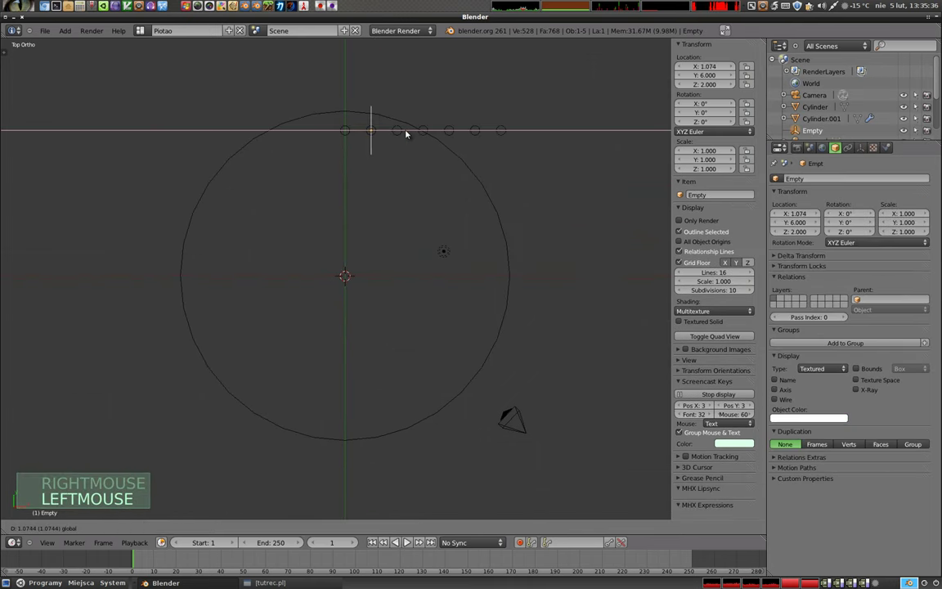
pyautogui.middleClick(325, 293)
pyautogui.middleClick(370, 223)
pyautogui.press('z')
pyautogui.middleClick(425, 258)
pyautogui.press('r')
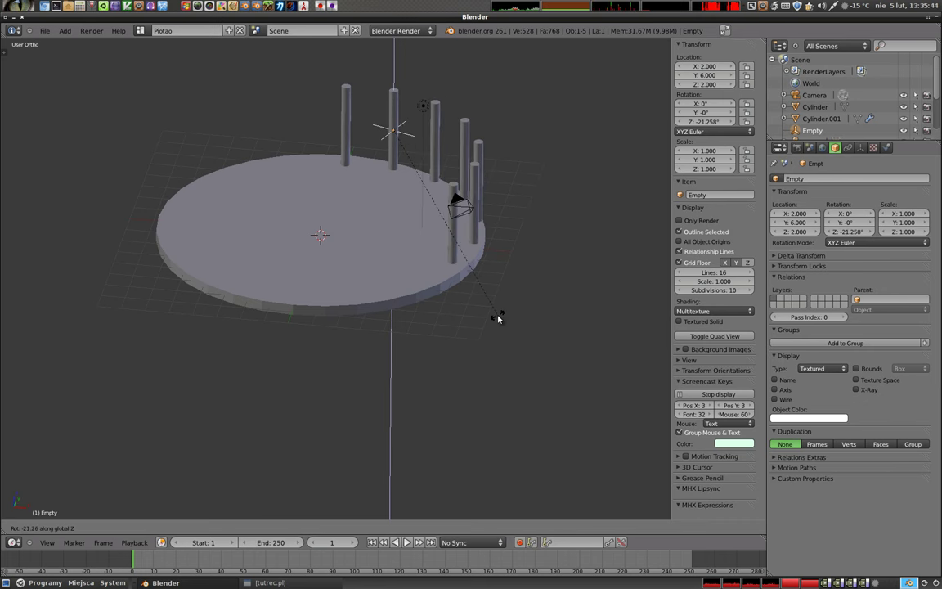
# Set the Empty's Z rotation to about -21.62° and begin another rotation from top view.
pyautogui.click(285, 165)
pyautogui.middleClick(285, 166)
pyautogui.middleClick(429, 244)
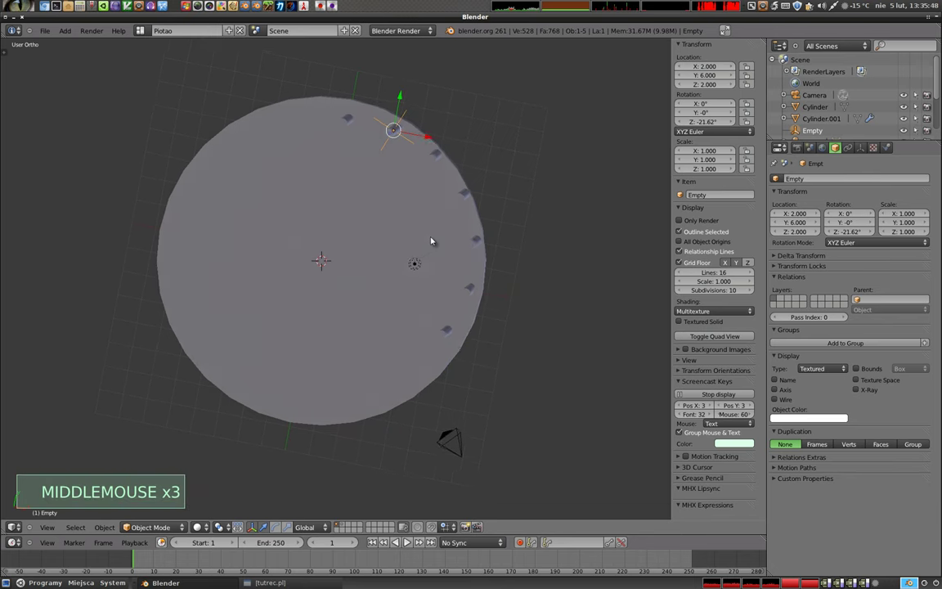
pyautogui.press('KP_7')
pyautogui.press('z')
pyautogui.press('r')
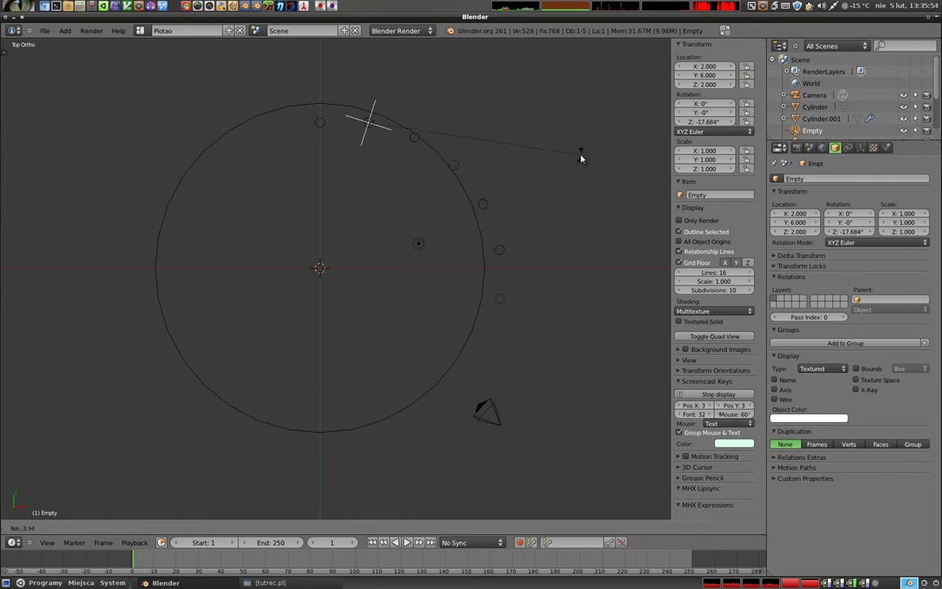
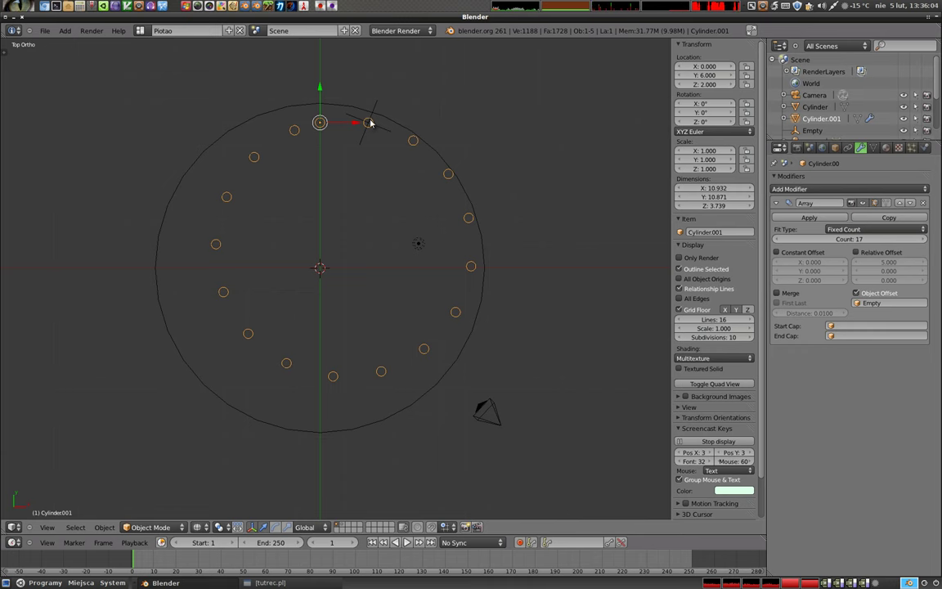
# Nudge the Empty to about X 2.13, Y 5.59 with Z rotation -21.19° so the ring closes evenly.
pyautogui.rightClick(382, 132)
pyautogui.press('g')
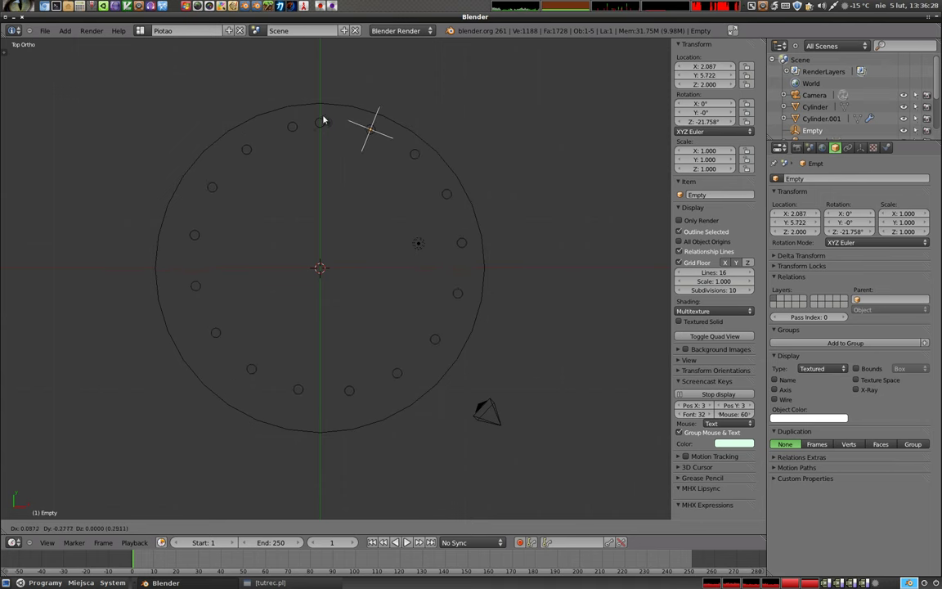
pyautogui.click(341, 159)
pyautogui.press('r')
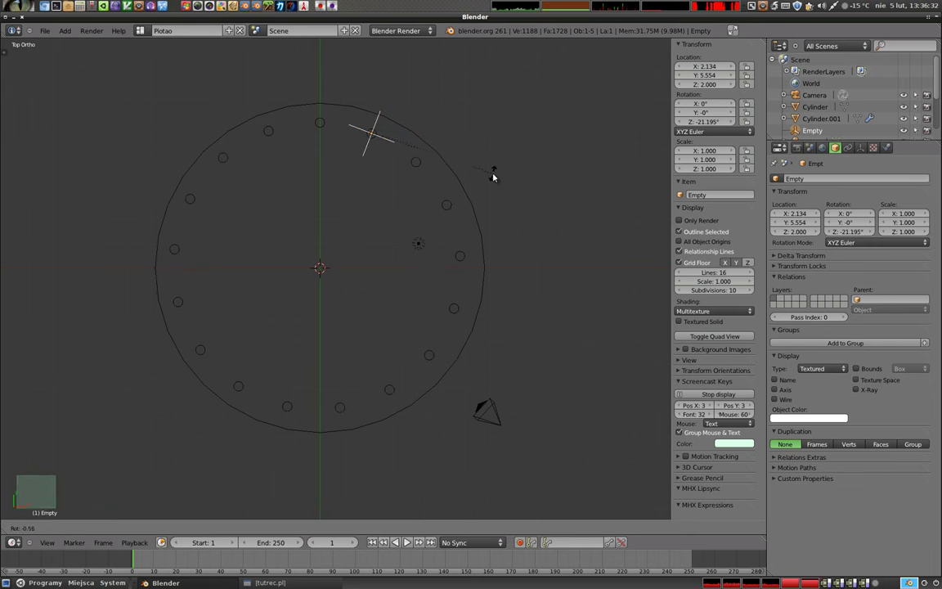
pyautogui.click(487, 262)
pyautogui.press('g')
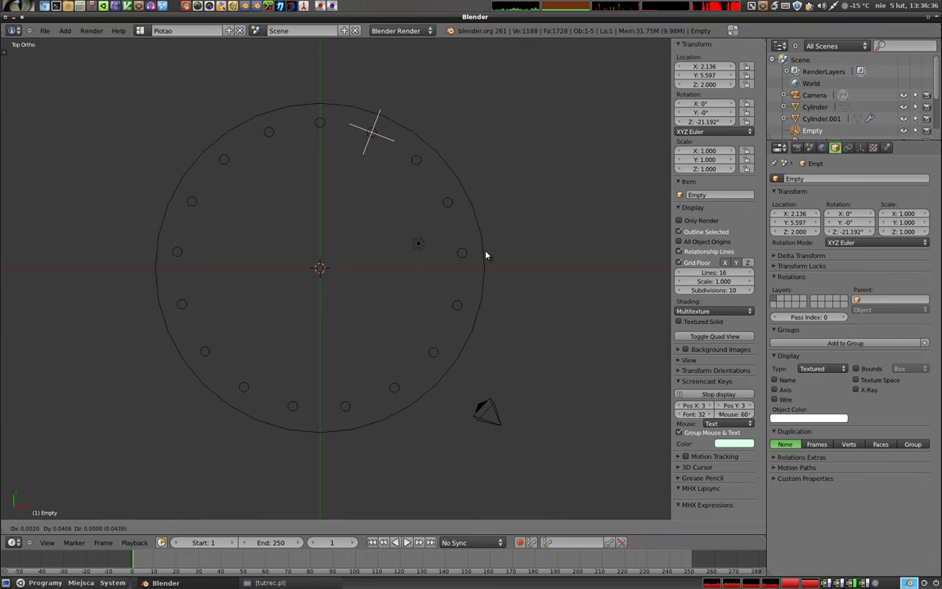
pyautogui.press('z')
pyautogui.click(477, 252)
pyautogui.middleClick(269, 279)
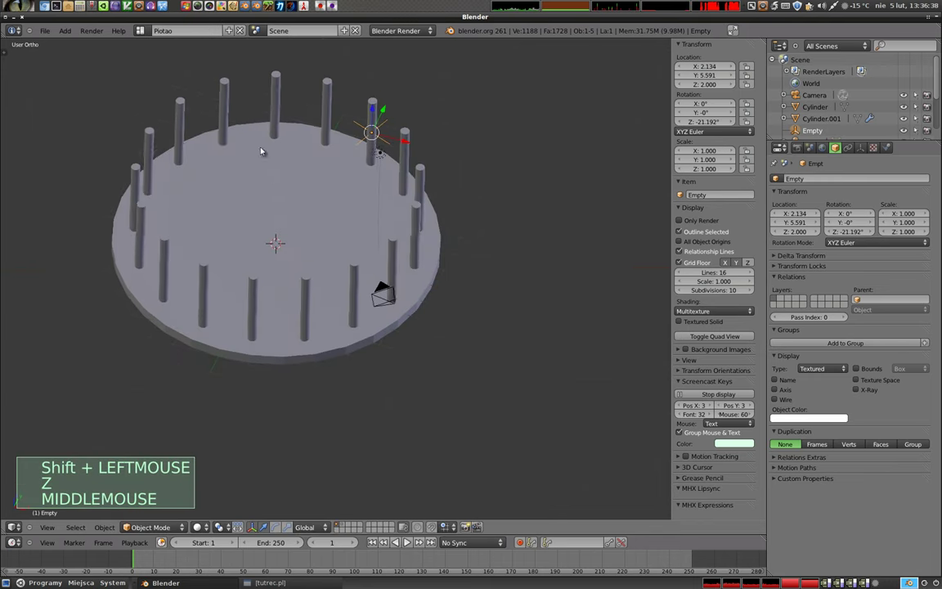
pyautogui.middleClick(376, 249)
pyautogui.middleClick(237, 206)
pyautogui.middleClick(279, 225)
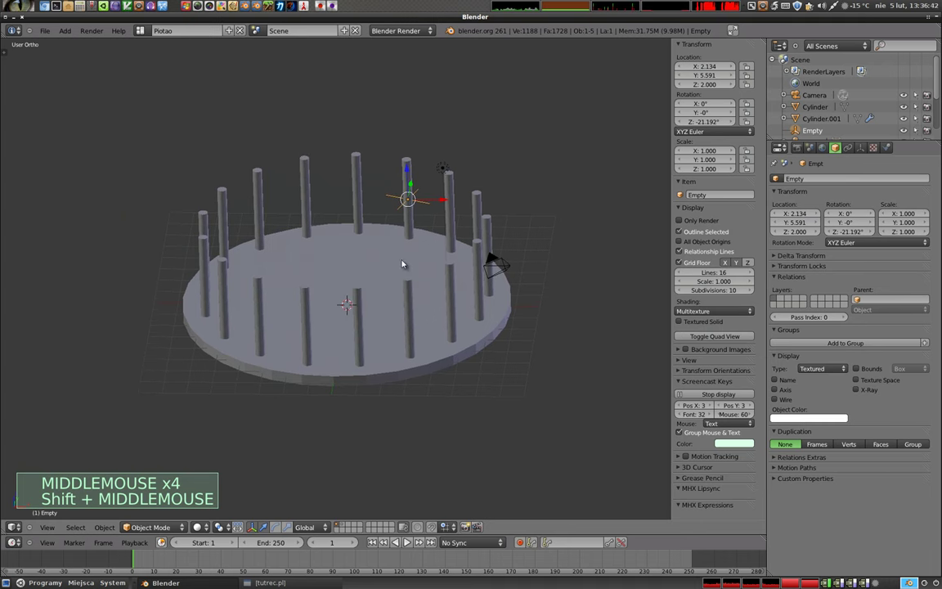
pyautogui.middleClick(346, 394)
# Edit the pillar's mesh and scale its middle edge loops down into a pinched waist.
pyautogui.rightClick(375, 332)
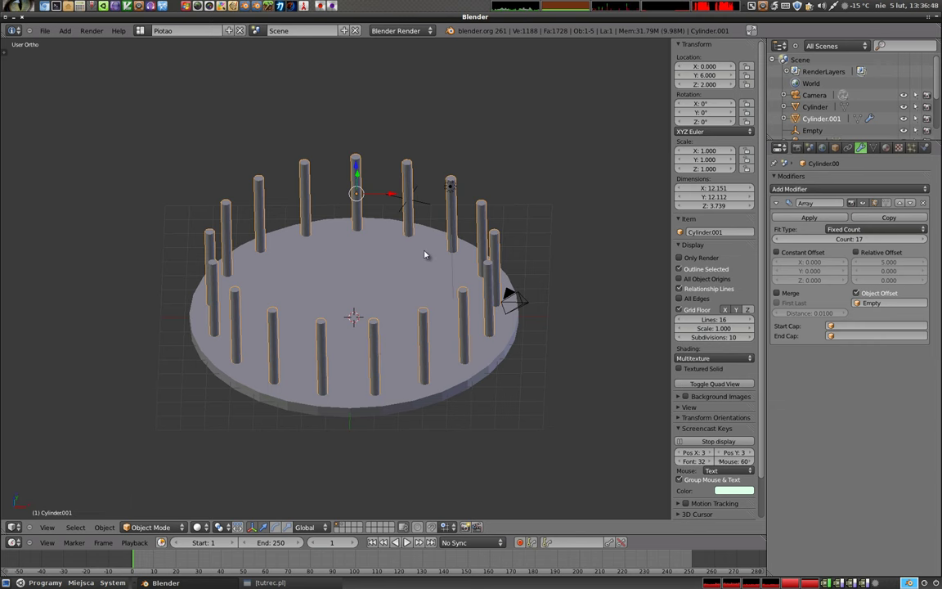
pyautogui.press('Tab')
pyautogui.scroll(3)
pyautogui.scroll(3)
pyautogui.press('ctrl+r')
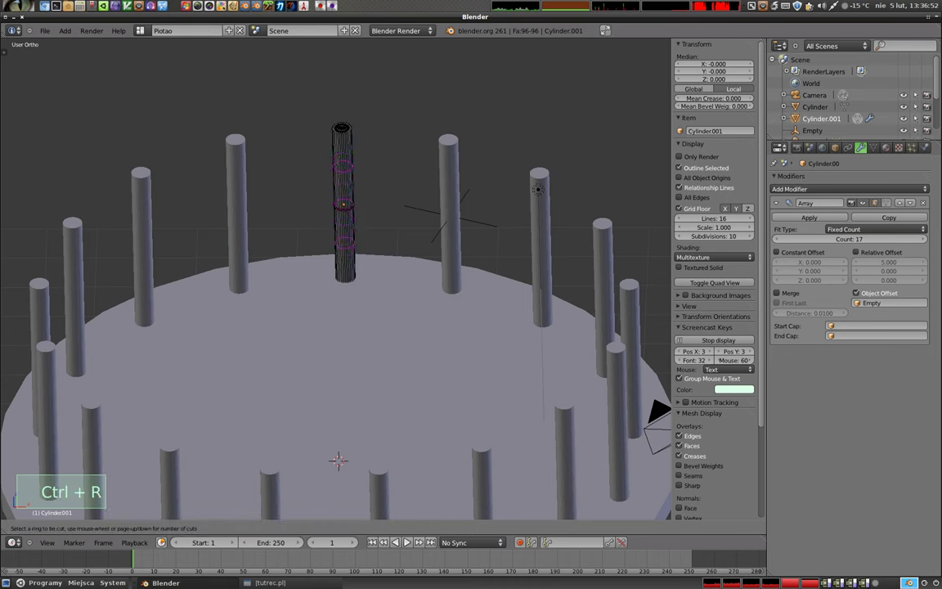
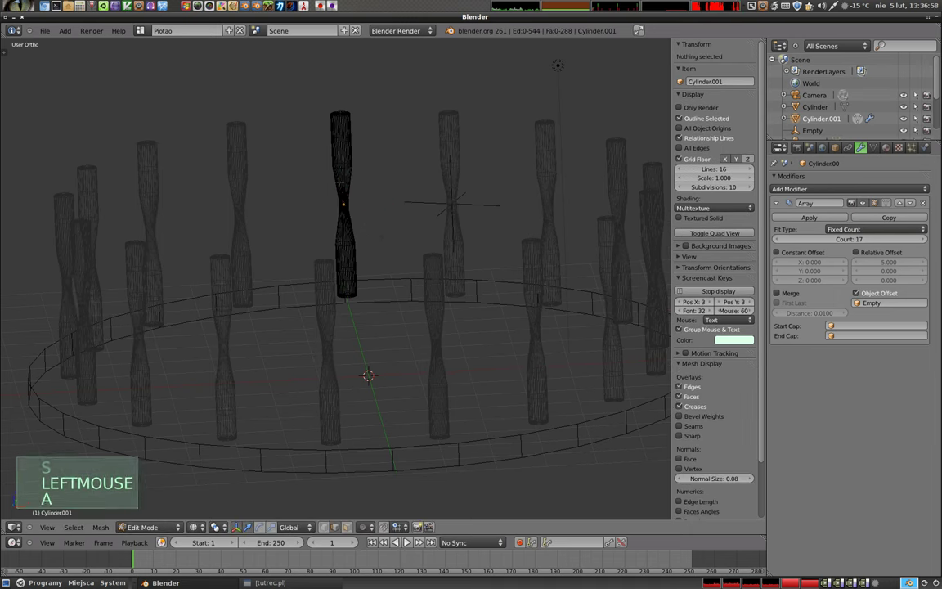
pyautogui.press('b')
pyautogui.press('s')
pyautogui.press('Tab')
pyautogui.click(406, 184)
# Leave Edit Mode and orbit around the ring of shaped balusters.
pyautogui.middleClick(397, 235)
pyautogui.press('z')
pyautogui.middleClick(315, 297)
pyautogui.scroll(-3)
pyautogui.middleClick(315, 333)
pyautogui.middleClick(499, 389)
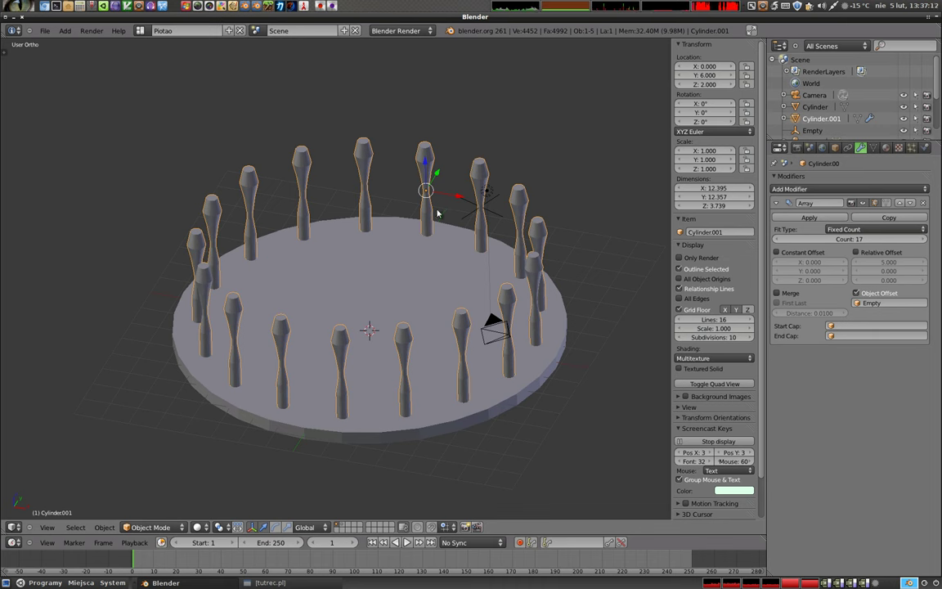
# Delete the scene, add a Cube and give it an Array modifier with count 2 and relative offset.
pyautogui.press('x')
pyautogui.rightClick(401, 283)
pyautogui.press('x')
pyautogui.press('shift+a')
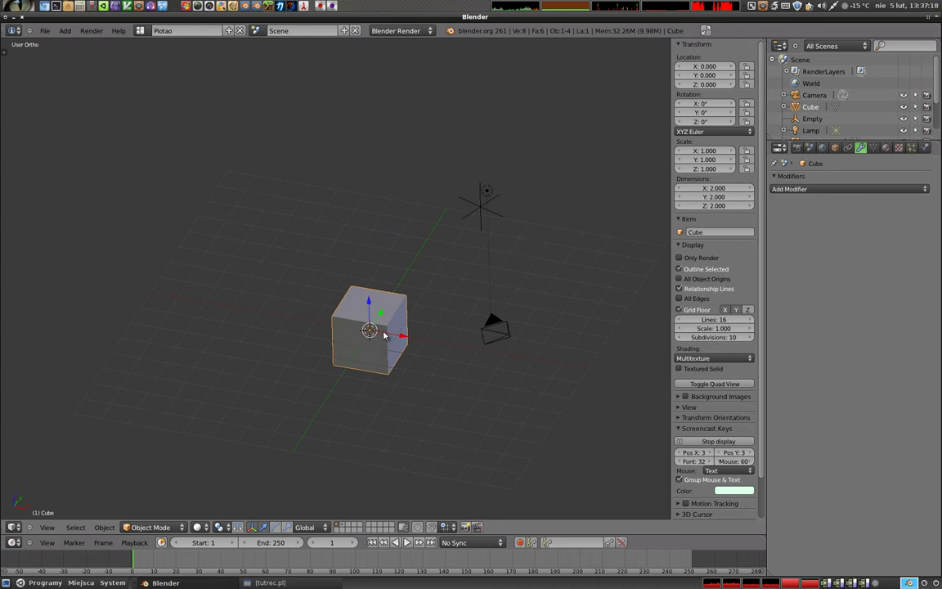
pyautogui.click(819, 190)
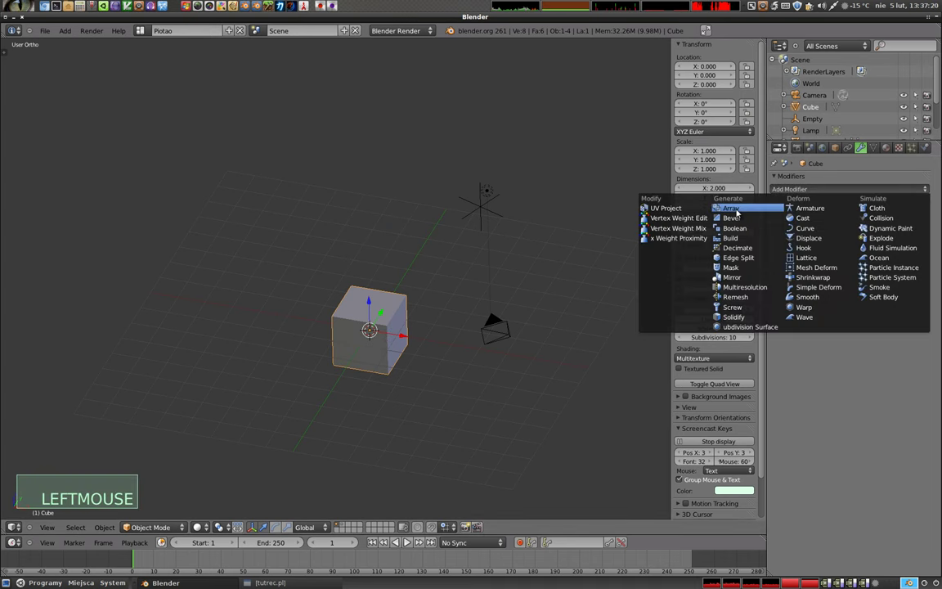
pyautogui.scroll(3)
pyautogui.middleClick(446, 350)
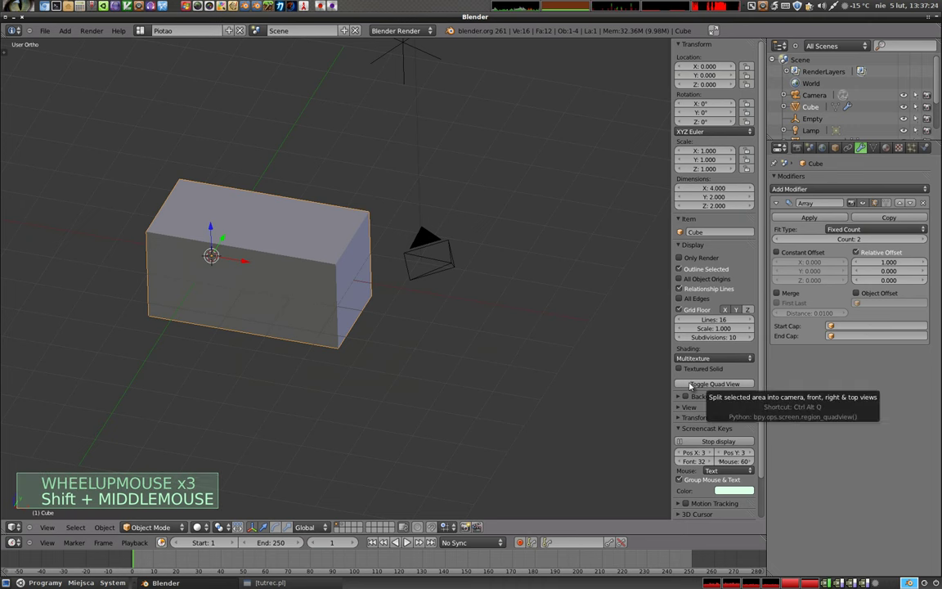
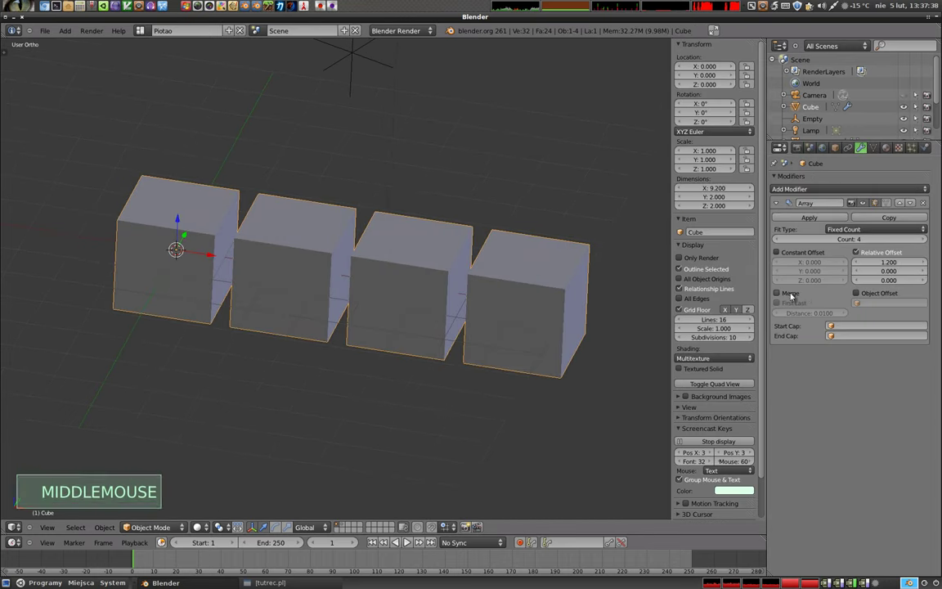
# Enable Merge on the cube array at distance 0.53, fusing the cubes into one bar.
pyautogui.click(780, 293)
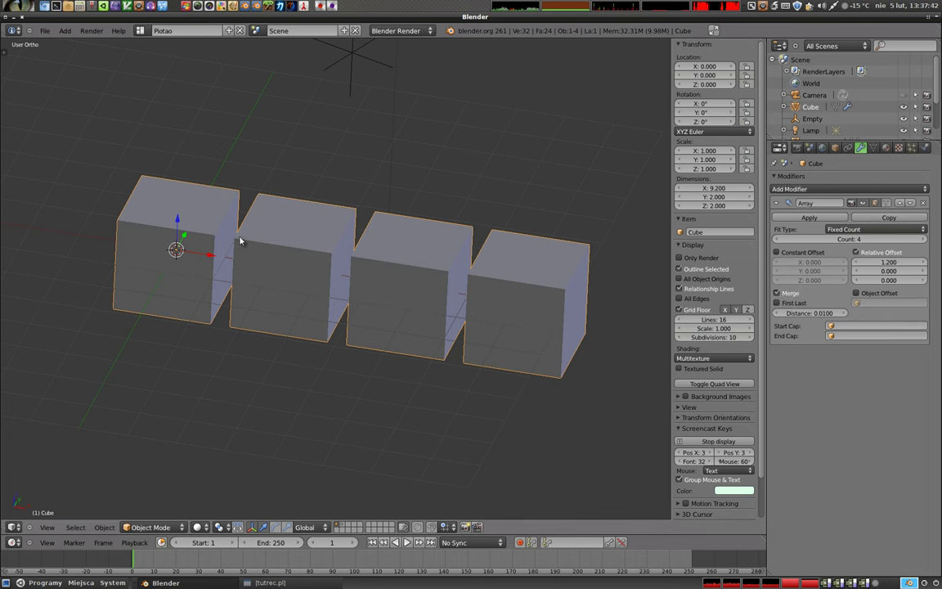
pyautogui.middleClick(311, 275)
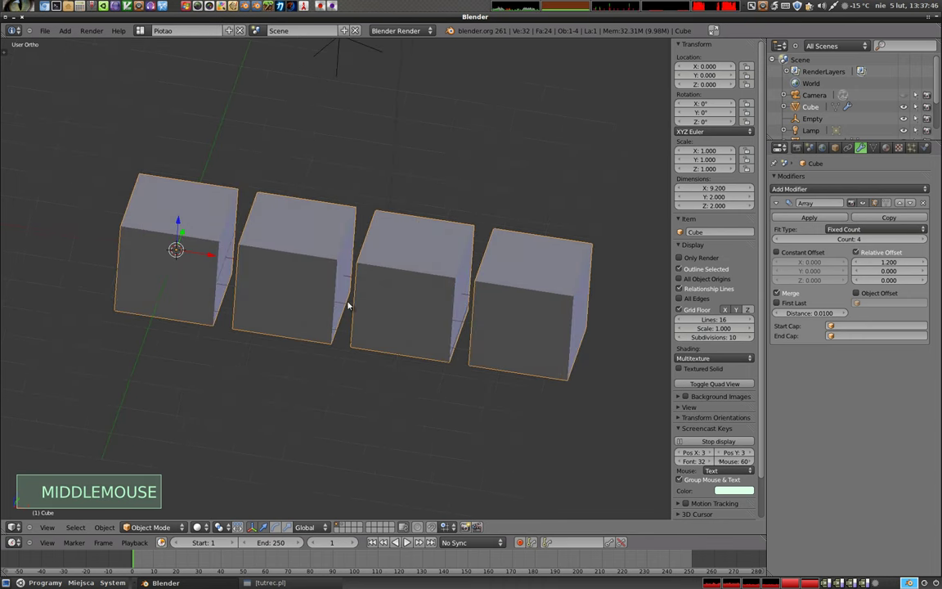
pyautogui.click(801, 315)
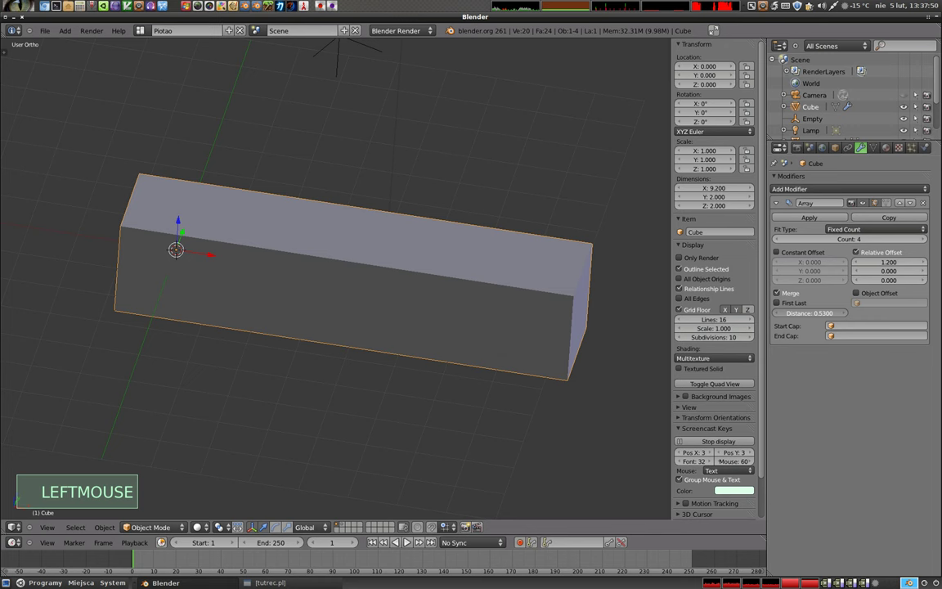
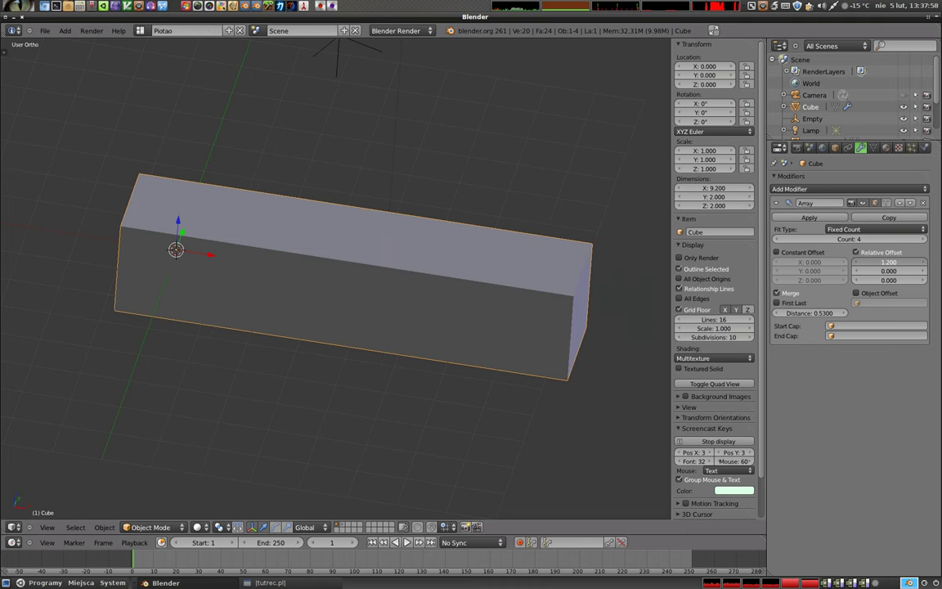
pyautogui.scroll(-3)
pyautogui.middleClick(344, 259)
pyautogui.scroll(-3)
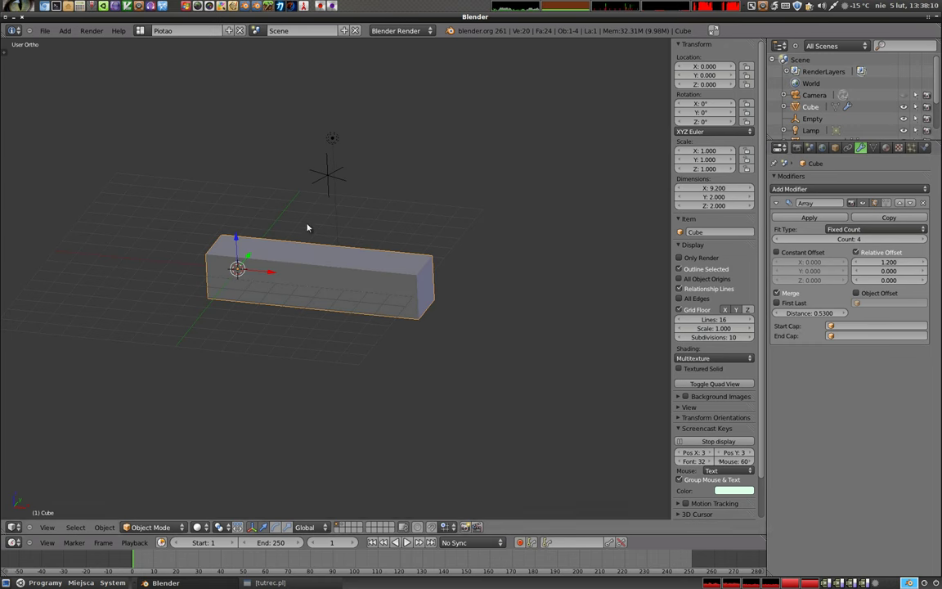
# Add a UV Sphere floating above the bar and reselect the cube bar.
pyautogui.press('shift+a')
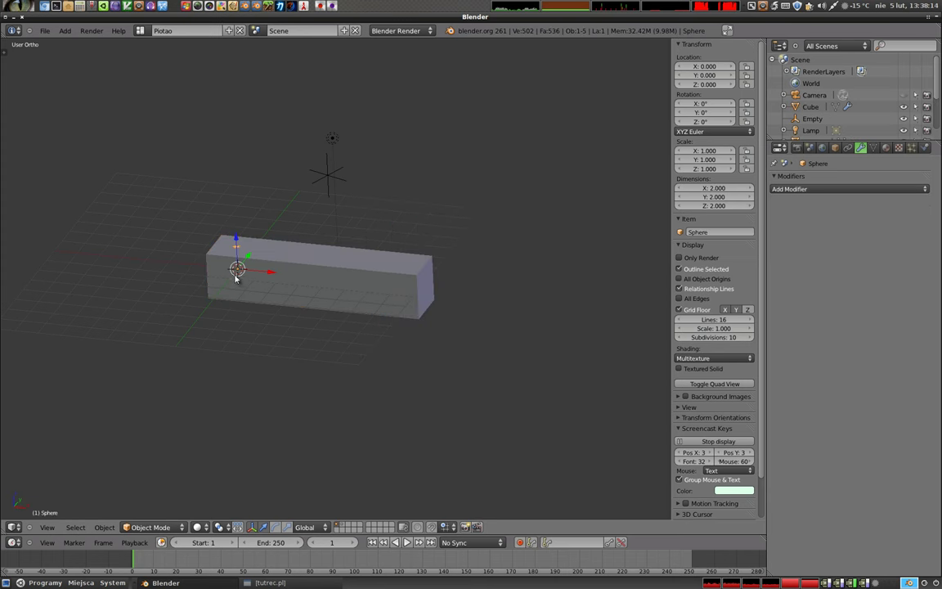
pyautogui.click(242, 254)
pyautogui.rightClick(326, 279)
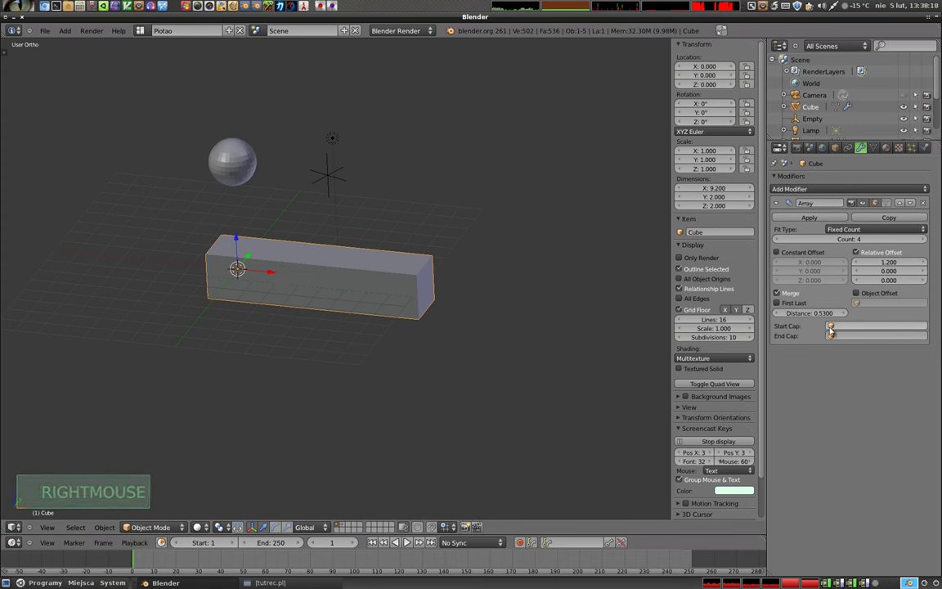
# Try the sphere as the array's Start Cap and End Cap, then clear both caps.
pyautogui.click(833, 328)
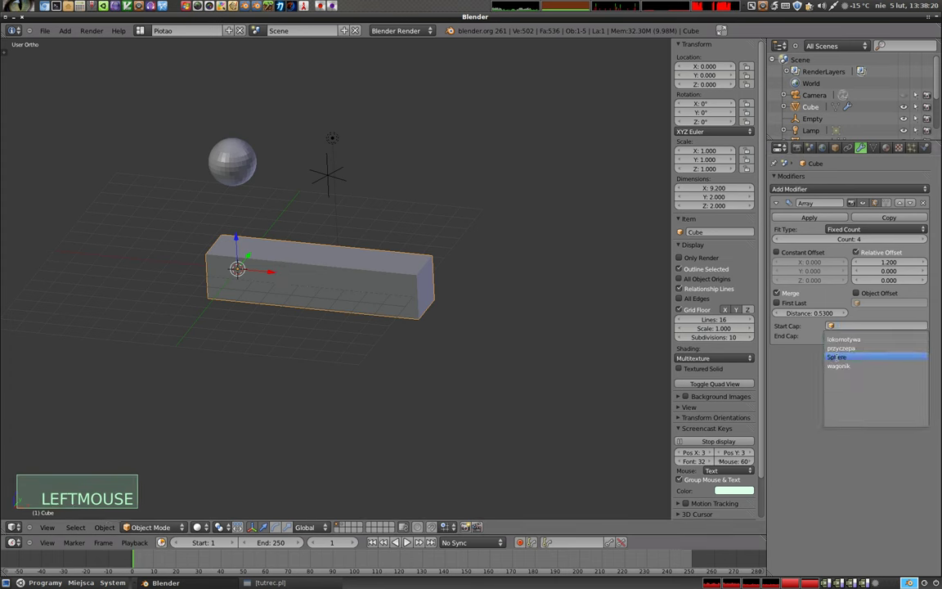
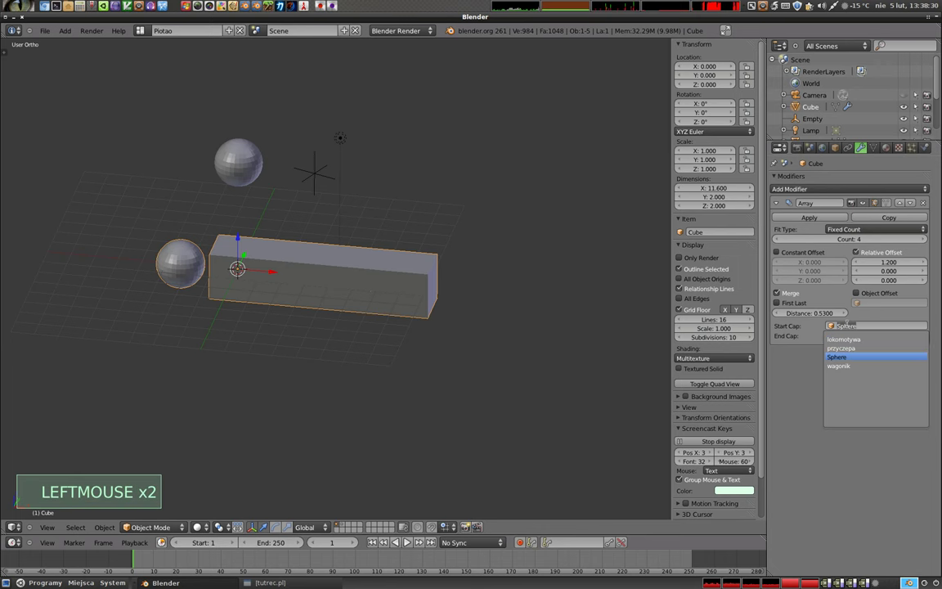
pyautogui.click(835, 340)
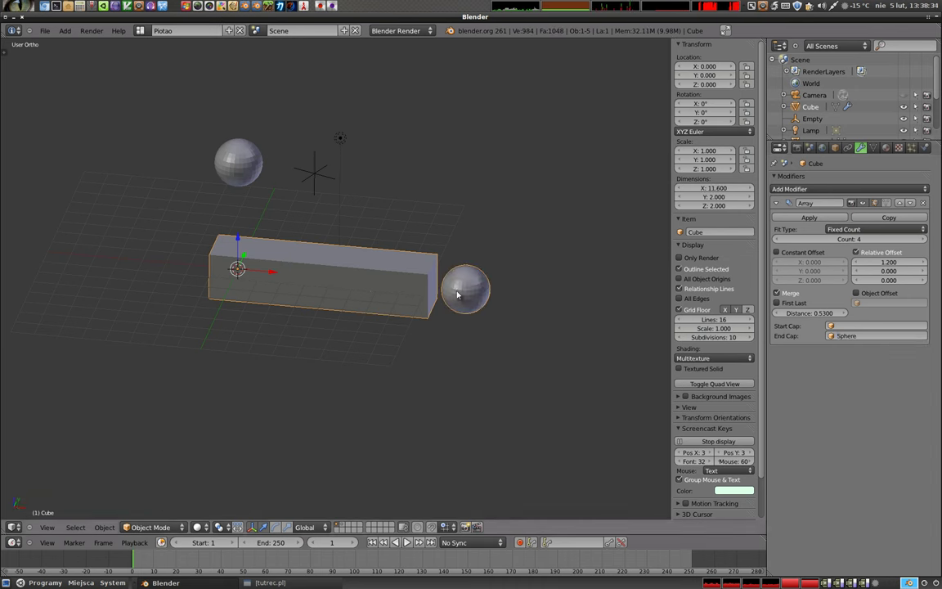
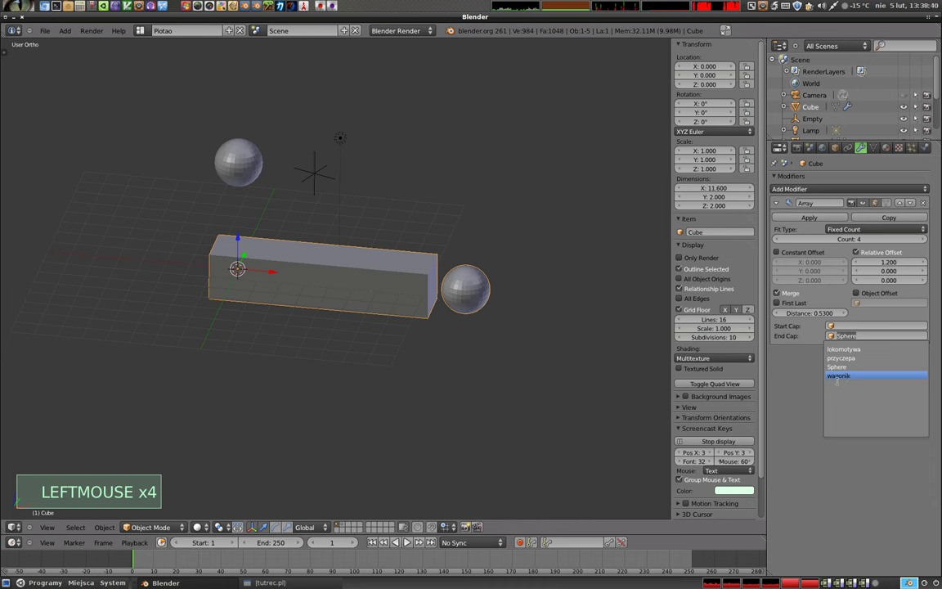
pyautogui.click(850, 339)
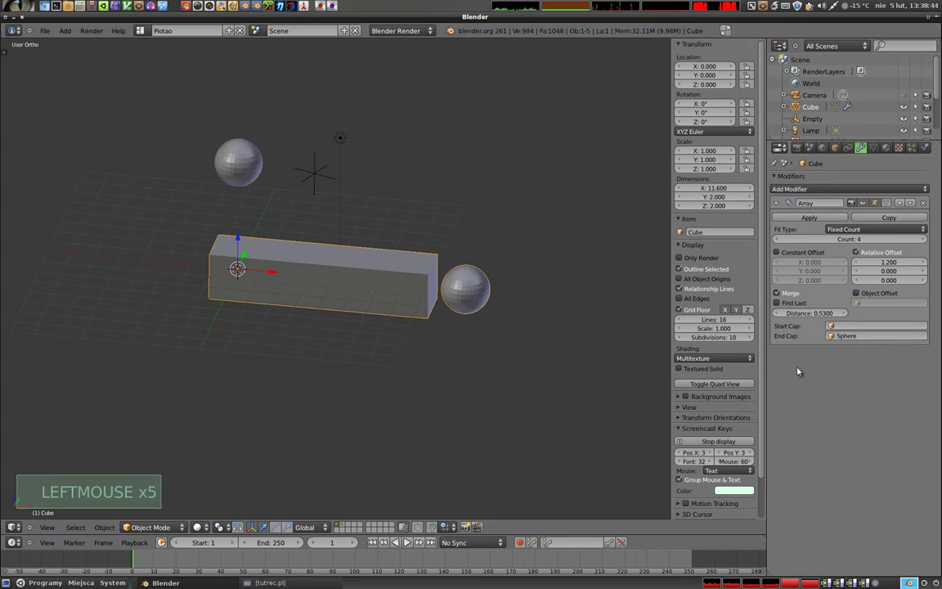
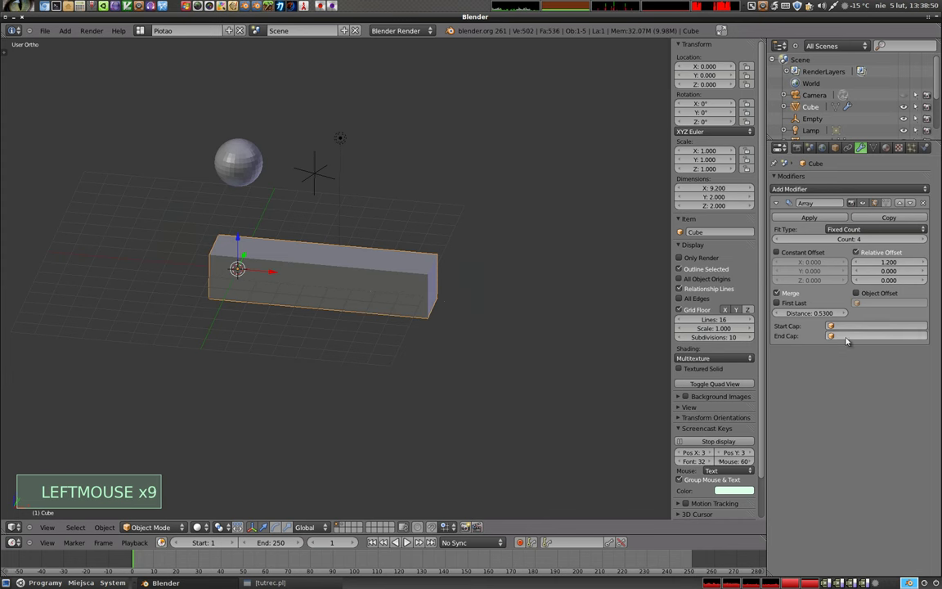
# Switch to the train scene layer and inspect the trailer in Edit Mode briefly.
pyautogui.press('2')
pyautogui.scroll(3)
pyautogui.middleClick(235, 265)
pyautogui.middleClick(388, 316)
pyautogui.rightClick(326, 291)
pyautogui.press('Tab')
pyautogui.press('Tab')
pyautogui.scroll(3)
pyautogui.scroll(-3)
# Select the wagon and locomotive in turn while orbiting around the train models.
pyautogui.rightClick(506, 304)
pyautogui.scroll(-3)
pyautogui.middleClick(453, 343)
pyautogui.scroll(-3)
pyautogui.rightClick(271, 300)
pyautogui.middleClick(318, 356)
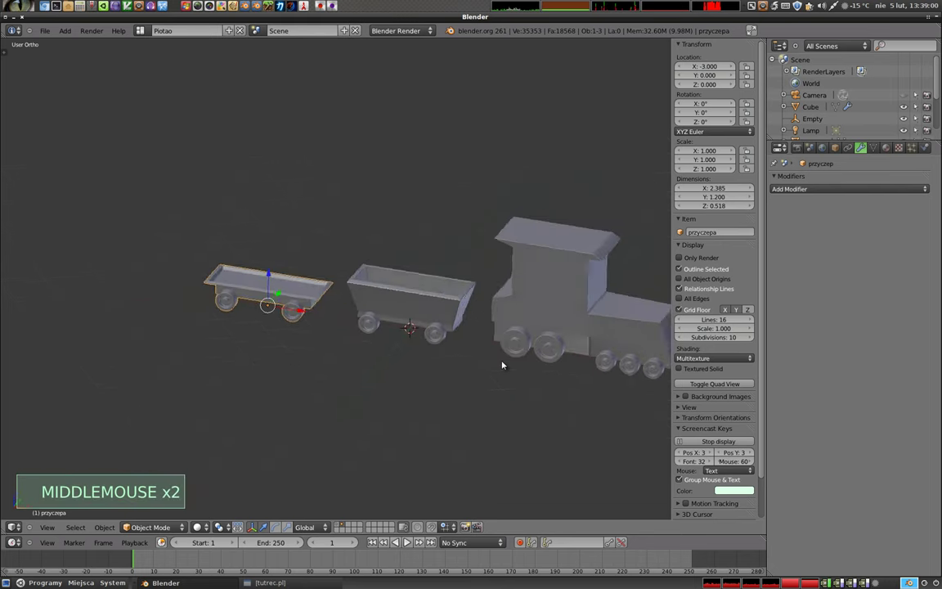
pyautogui.middleClick(506, 364)
pyautogui.middleClick(306, 318)
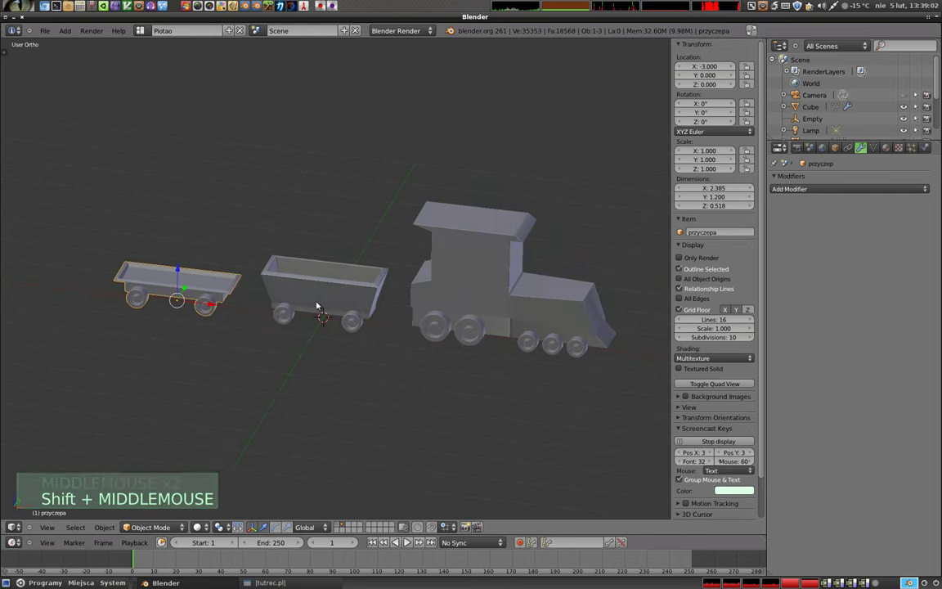
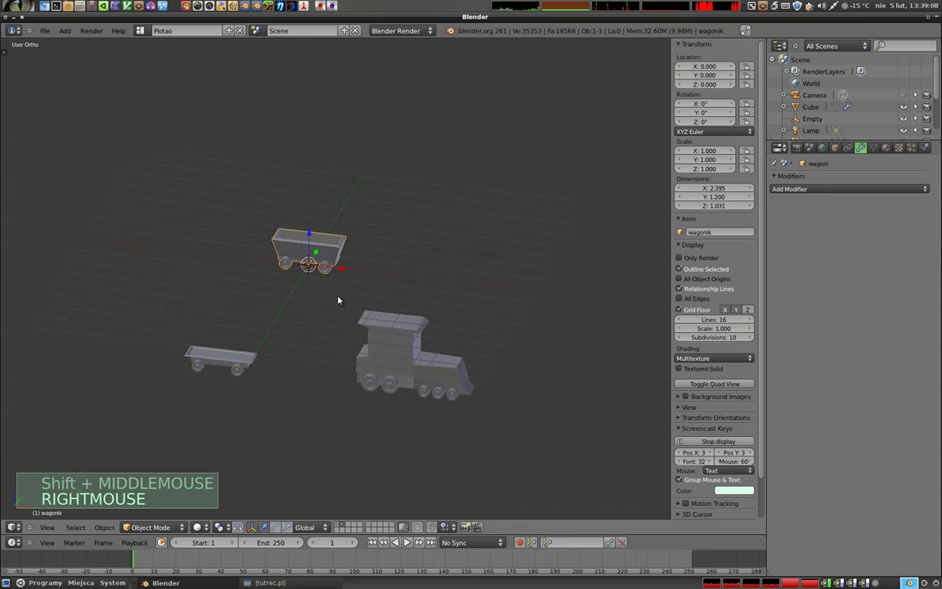
# Give the wagon an Array with Relative Offset X 1.14, Start Cap przyczepa and End Cap lokomotywa.
pyautogui.click(838, 190)
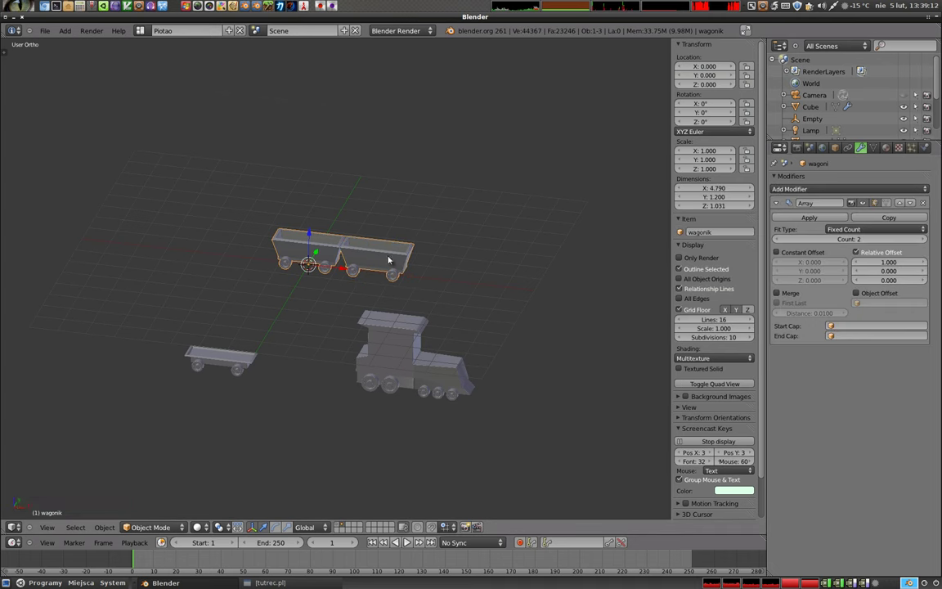
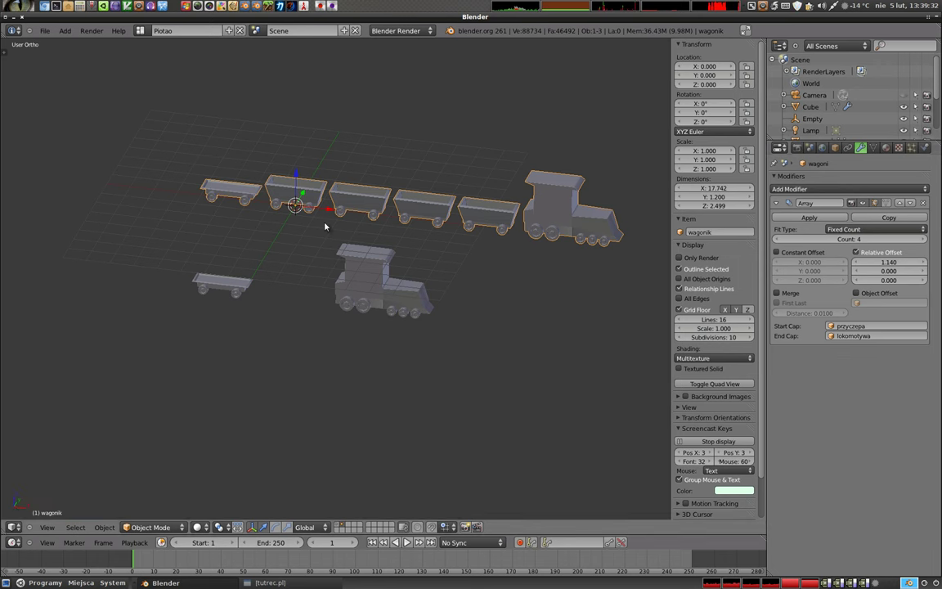
pyautogui.rightClick(569, 234)
pyautogui.middleClick(350, 269)
pyautogui.scroll(-3)
pyautogui.middleClick(372, 282)
# Raise the Array Count so the train stretches into a long row of wagons.
pyautogui.click(847, 241)
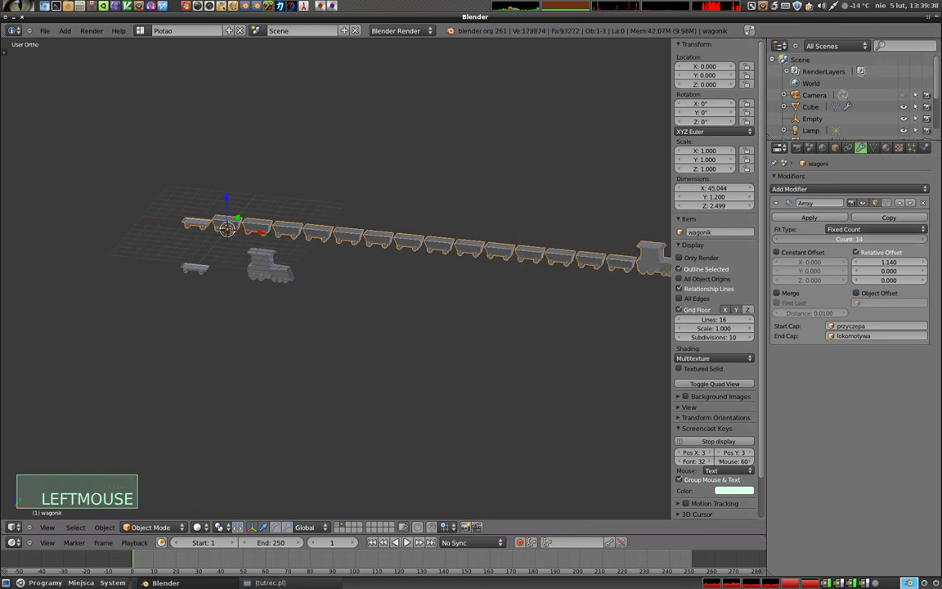
pyautogui.middleClick(498, 247)
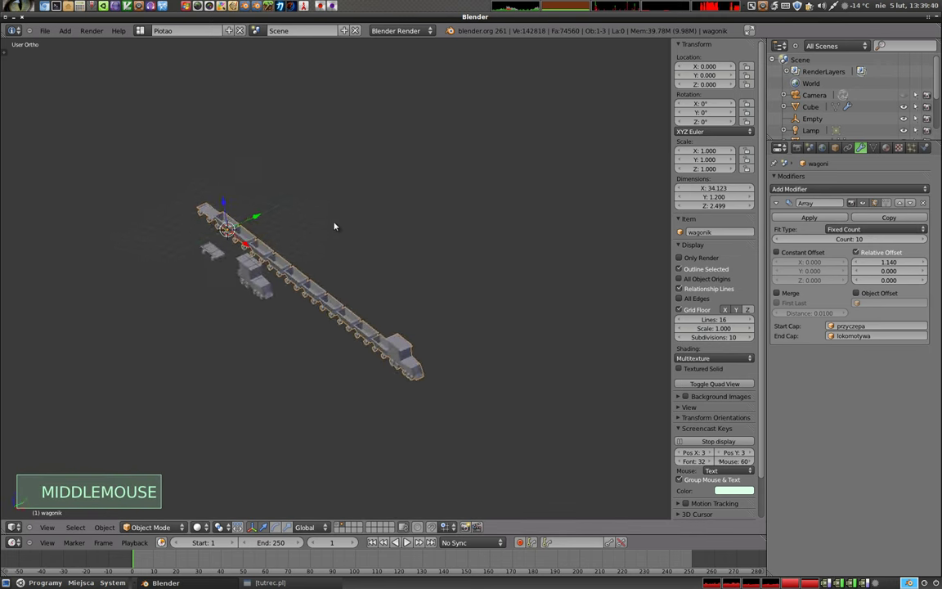